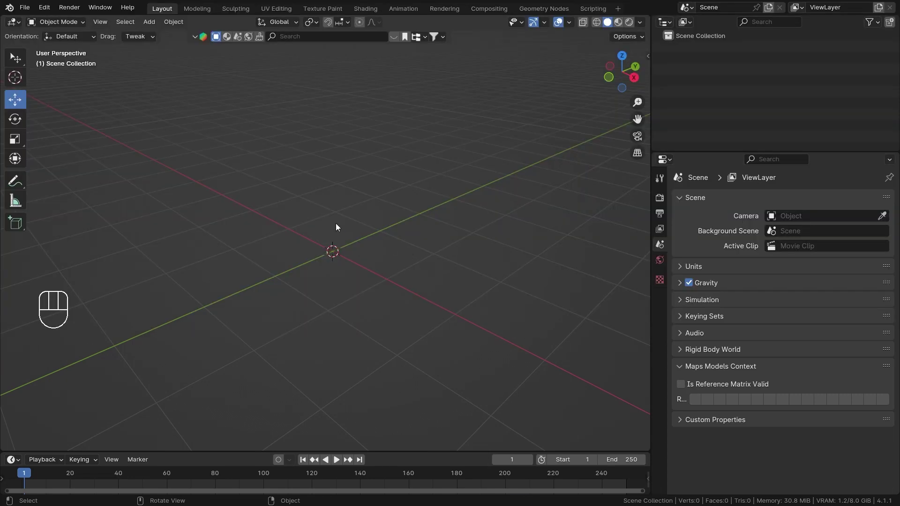
Step: Add an armature, enter Edit Mode and duplicate its bone into Bone.001 offset along Y
key("shift+a")
key("ctrl+Tab")
middle_click(393, 259)
key("Tab")
key("shift+d")
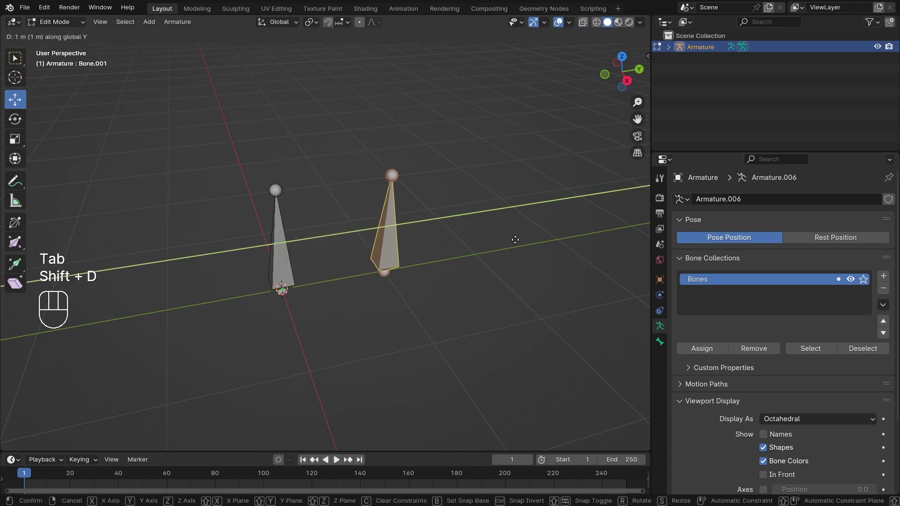
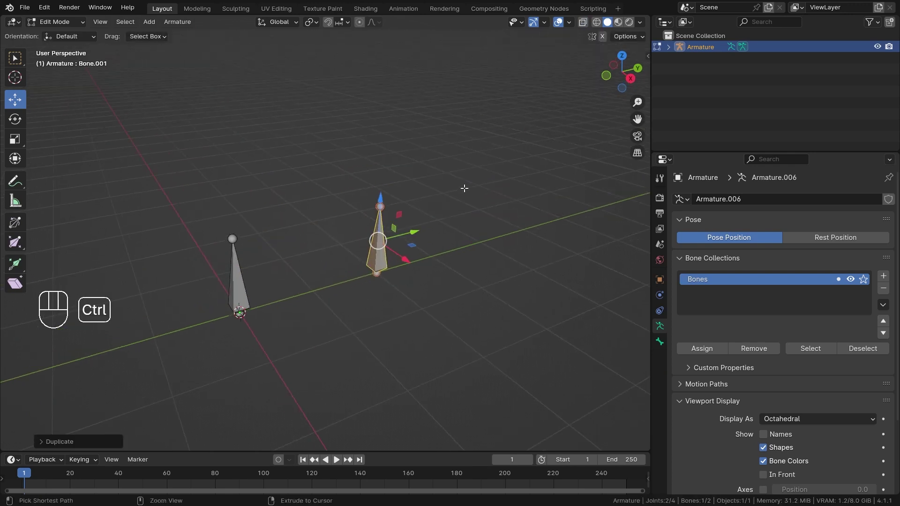
Step: Enter Pose Mode and display bone names and axes, inspecting Bone.001 up close
key("ctrl+Tab")
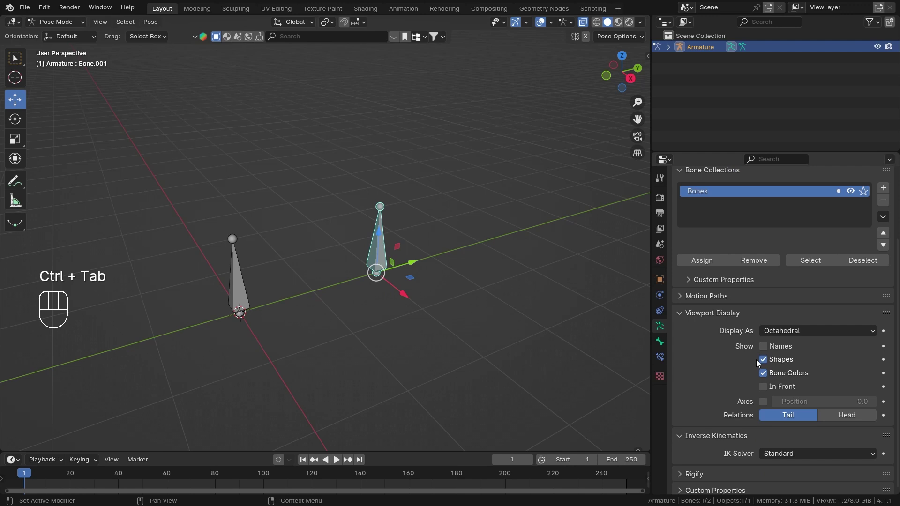
left_click(772, 351)
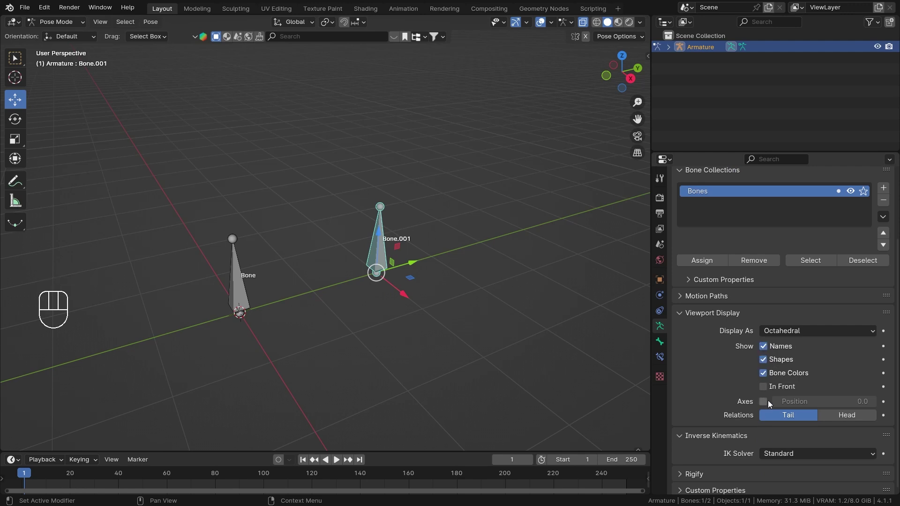
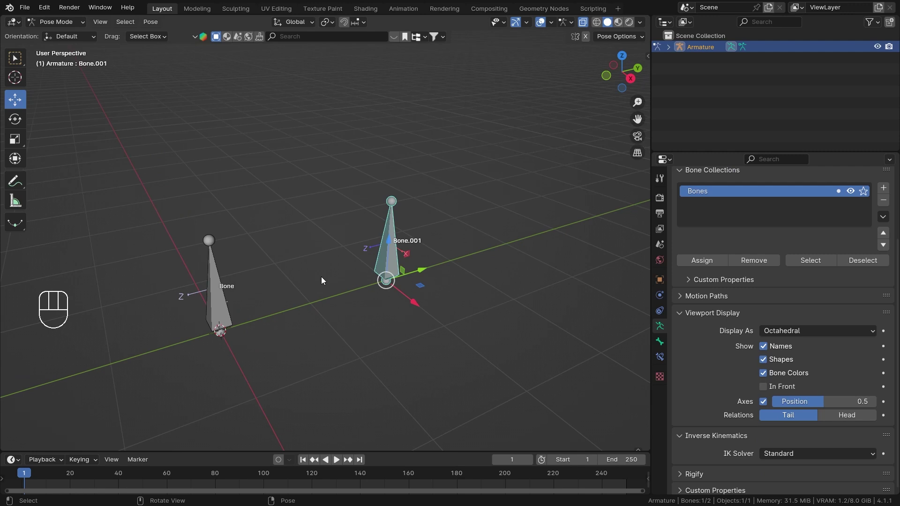
left_click_drag(388, 291, 327, 290)
key("z")
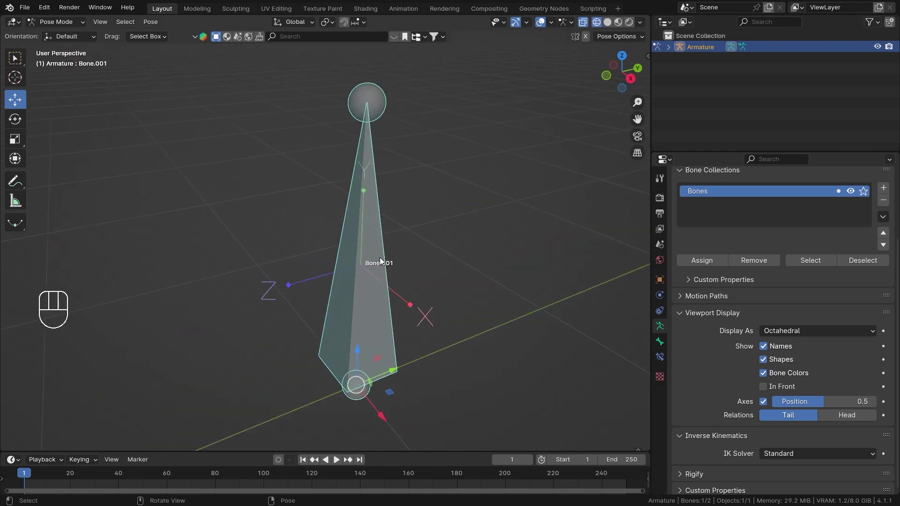
left_click_drag(382, 255, 389, 238)
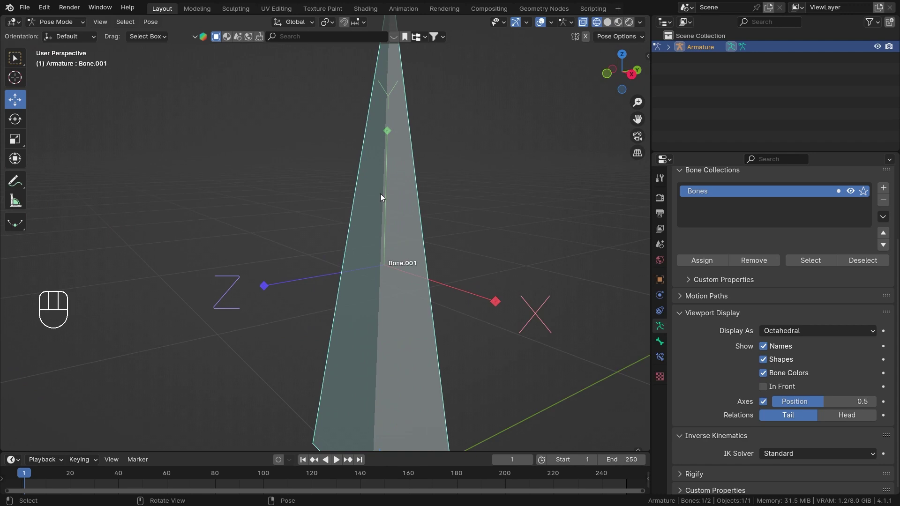
middle_click(448, 278)
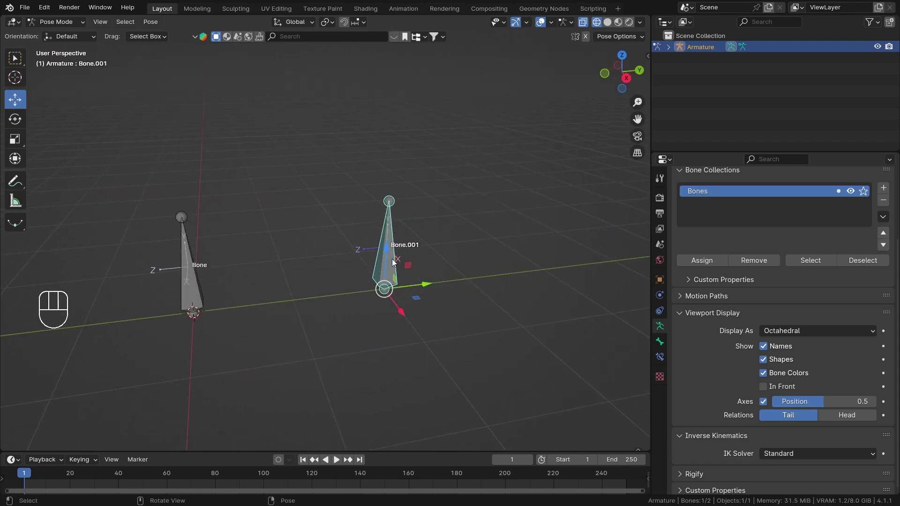
Step: Add a Floor constraint to Bone.001 with target Armature and floor bone Bone
left_click_drag(663, 362, 860, 273)
left_click_drag(289, 242, 372, 247)
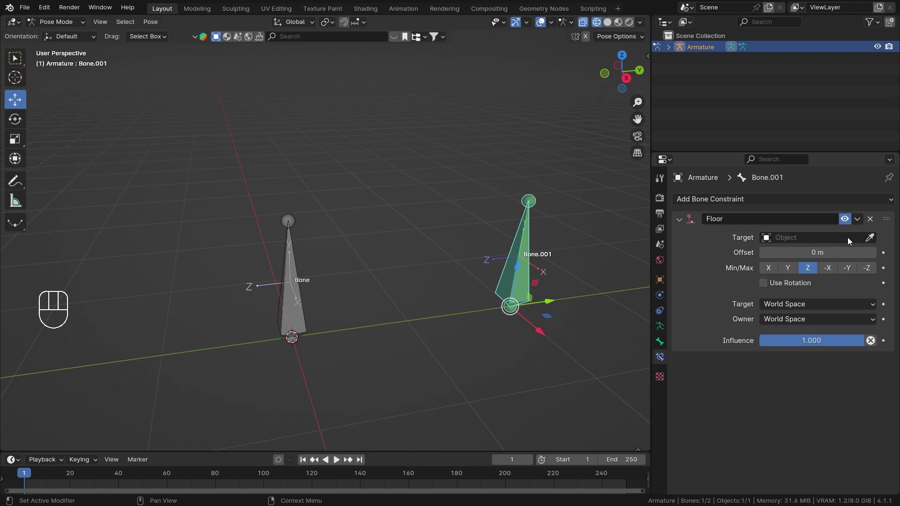
left_click(875, 242)
left_click(812, 256)
Step: Drag Bone.001 around to see its base held at Bone's floor level
left_click_drag(345, 265, 382, 261)
left_click_drag(347, 260, 307, 258)
middle_click(393, 250)
left_click_drag(411, 257, 456, 235)
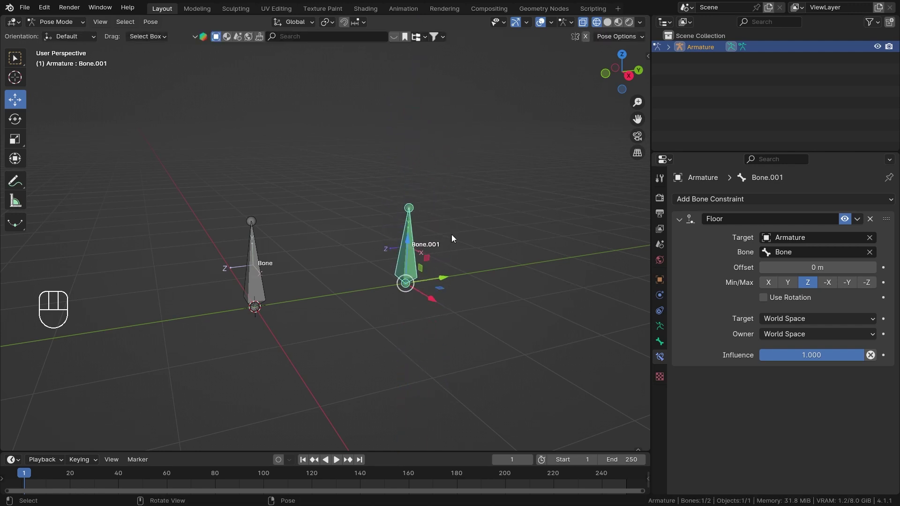
Step: Raise Bone, then grab Bone.001 downward to confirm it stops at Bone's height
middle_click(357, 257)
middle_click(232, 321)
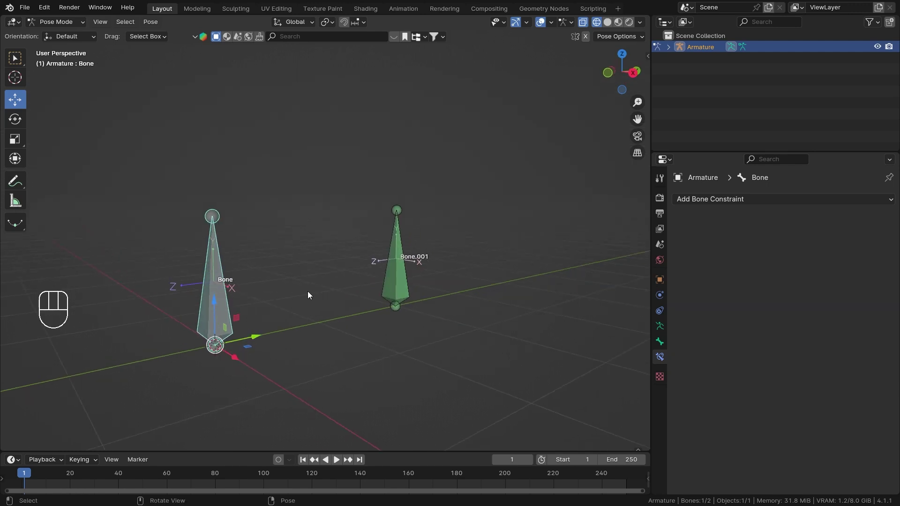
left_click_drag(418, 223, 408, 243)
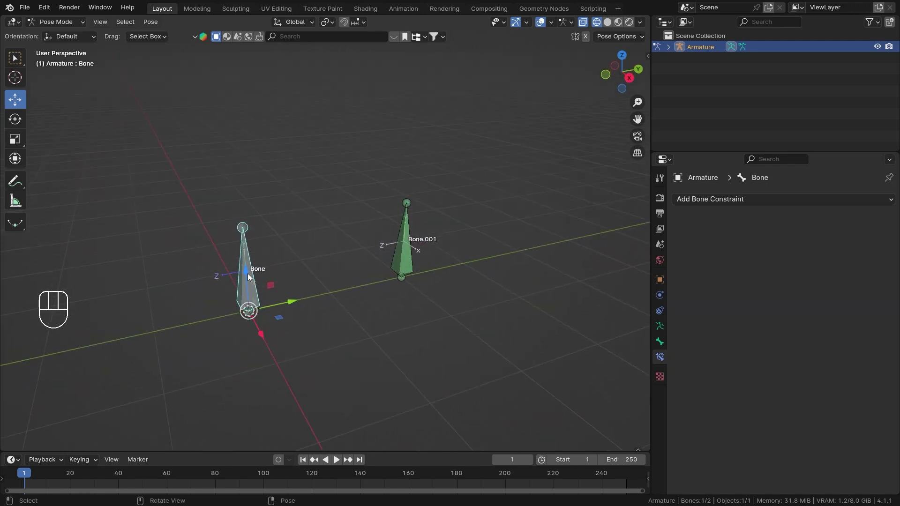
left_click_drag(249, 279, 258, 179)
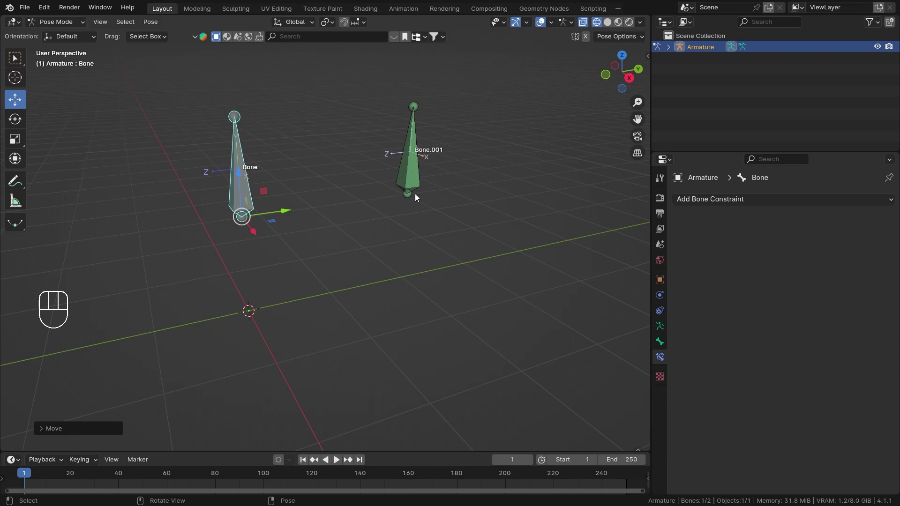
left_click(401, 190)
left_click_drag(396, 170, 424, 153)
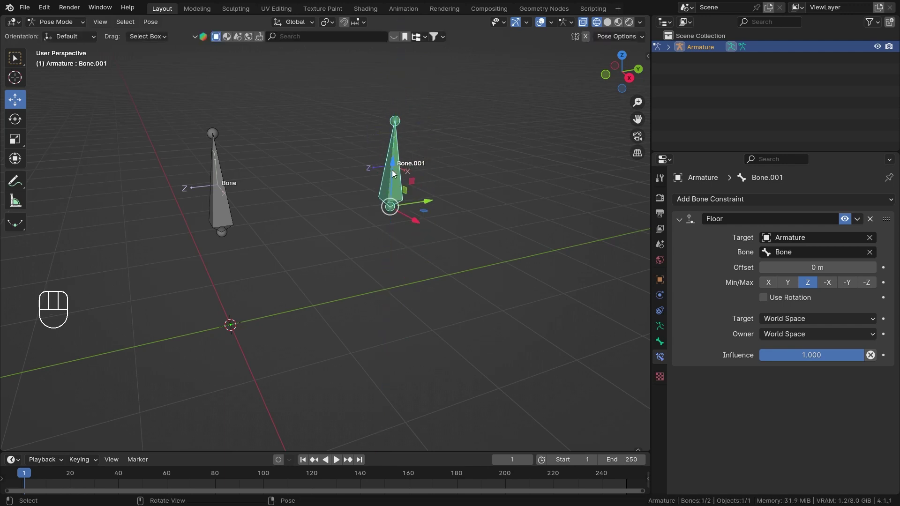
left_click_drag(423, 197, 416, 258)
left_click_drag(414, 263, 410, 251)
left_click_drag(406, 241, 459, 126)
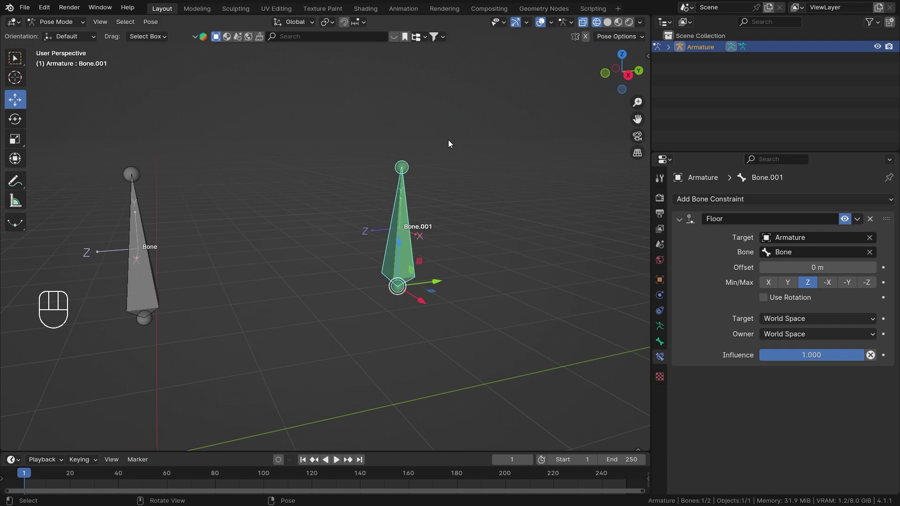
Step: Clear all bone locations and rotations (Alt+G, Alt+R), then re-test Bone.001 against the floor
key("a")
key("alt+g")
key("alt+r")
left_click_drag(408, 299, 411, 265)
left_click_drag(398, 268, 412, 296)
left_click_drag(364, 300, 351, 272)
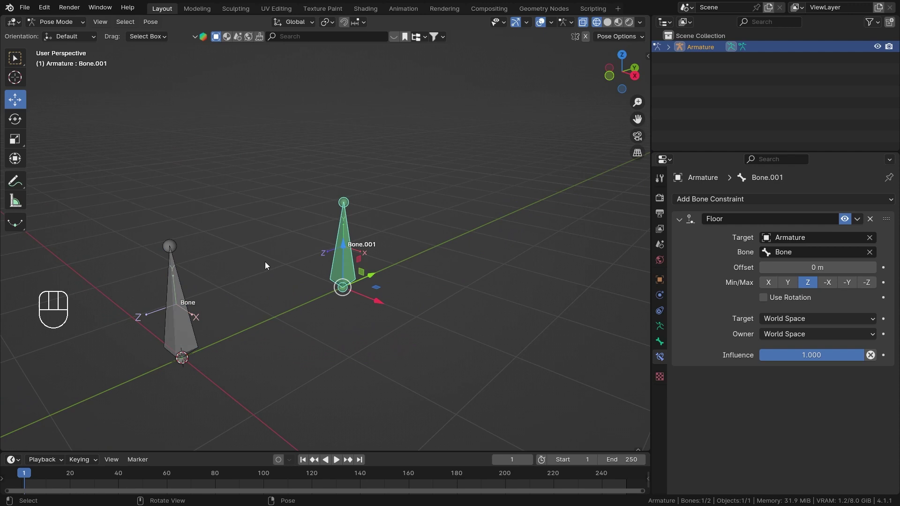
left_click_drag(390, 288, 357, 294)
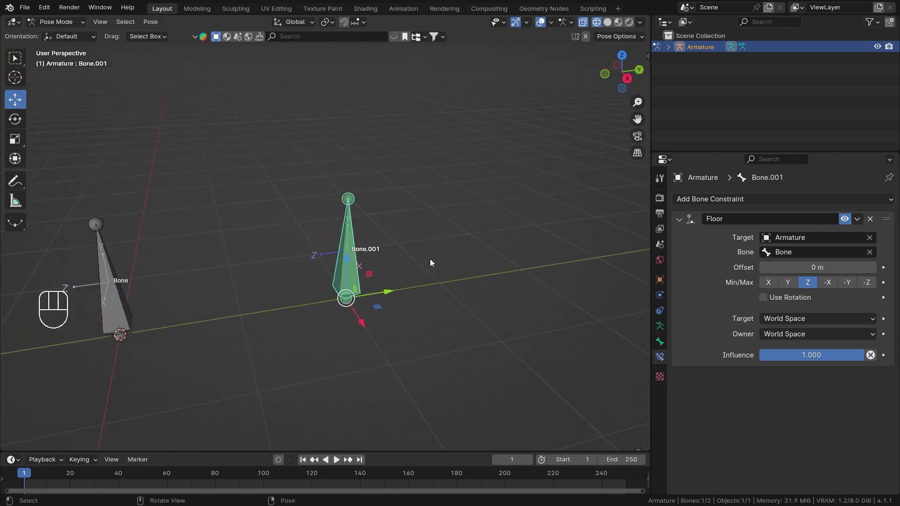
Step: Show the Item sidebar and drag Bone.001's Location Y to about -0.69 m and back while Z stays 0
key("n")
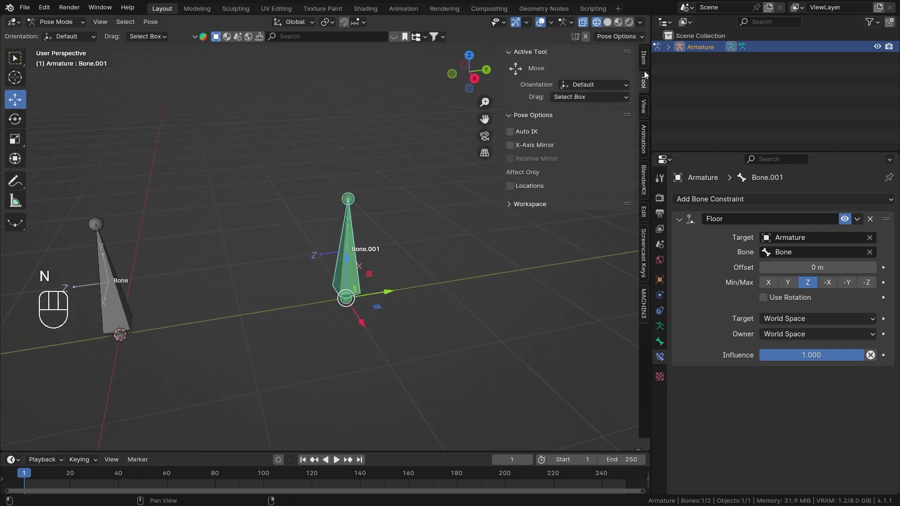
left_click(646, 64)
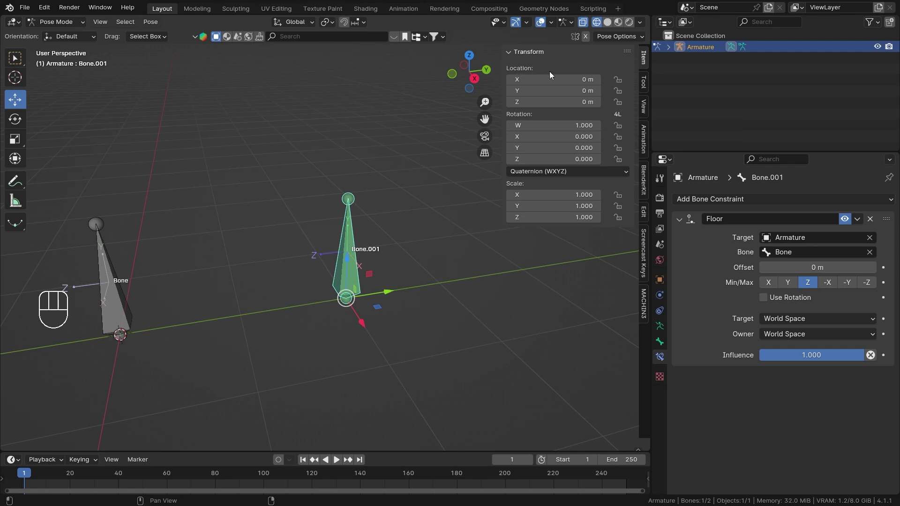
left_click_drag(393, 262, 411, 258)
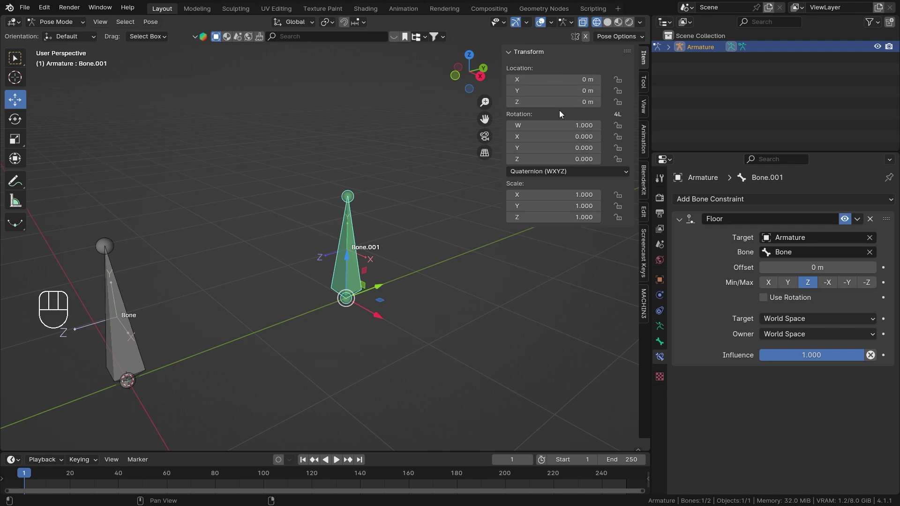
left_click_drag(350, 264, 382, 99)
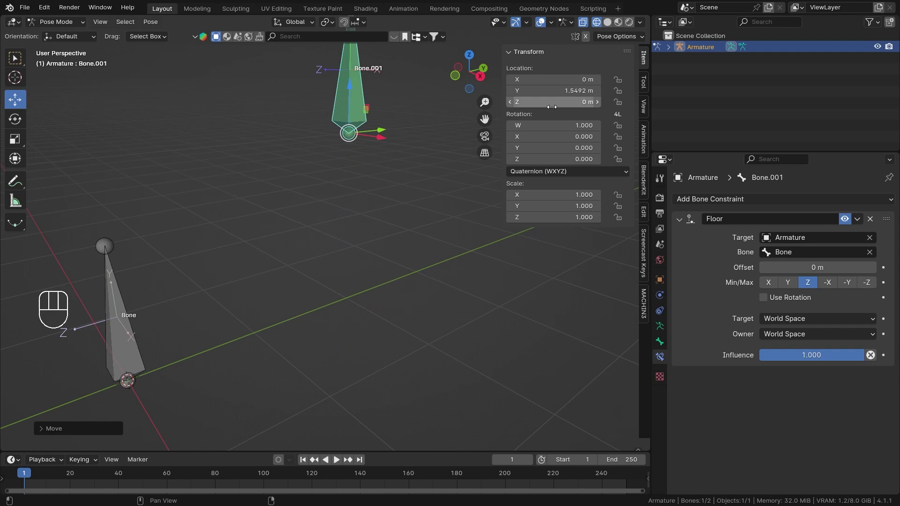
left_click_drag(351, 250, 352, 319)
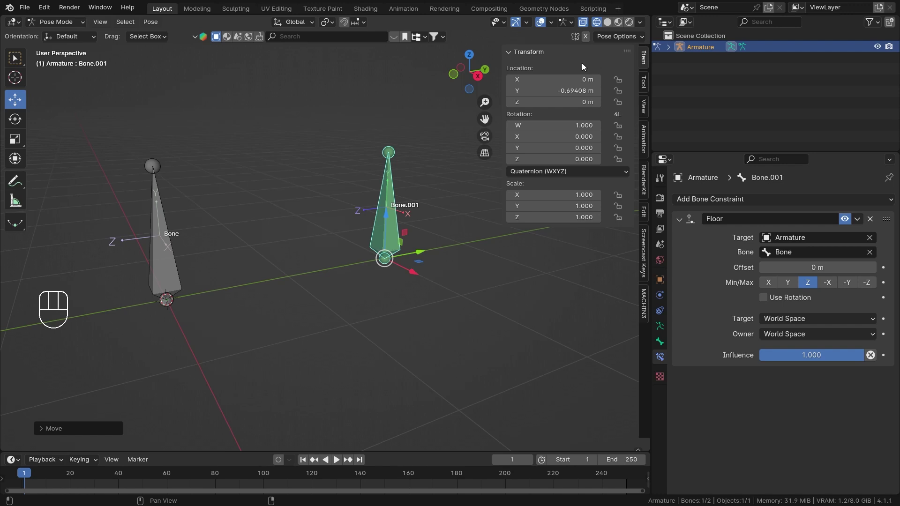
left_click_drag(387, 227, 406, 131)
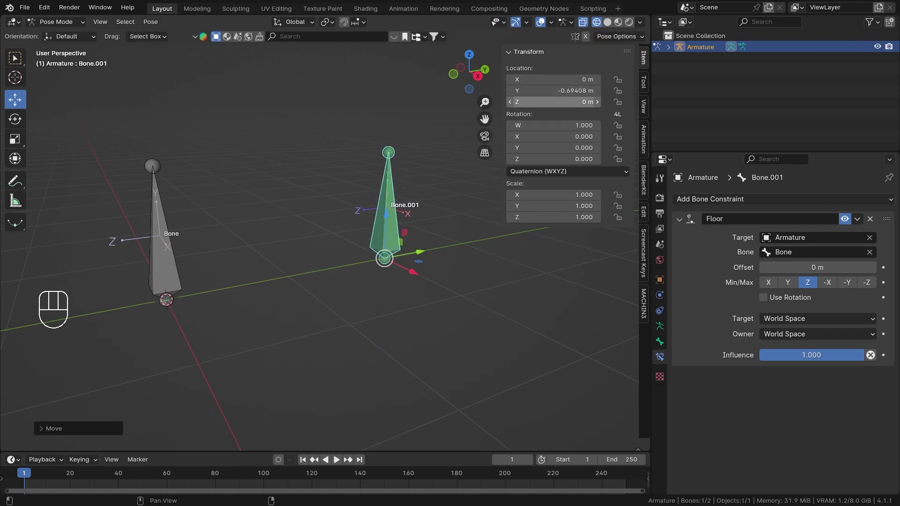
Step: Move Bone to a new height, push Bone.001 against the floor, then return its location to zero
left_click(163, 261)
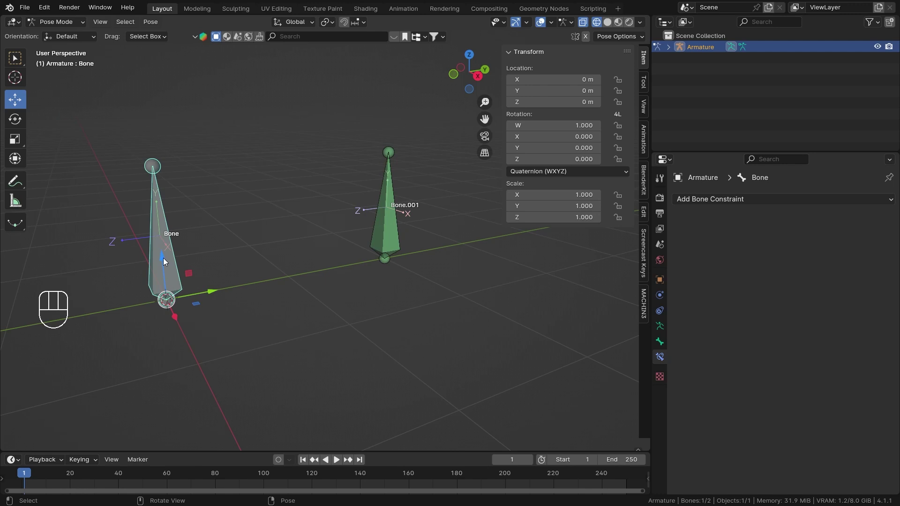
left_click_drag(165, 260, 243, 252)
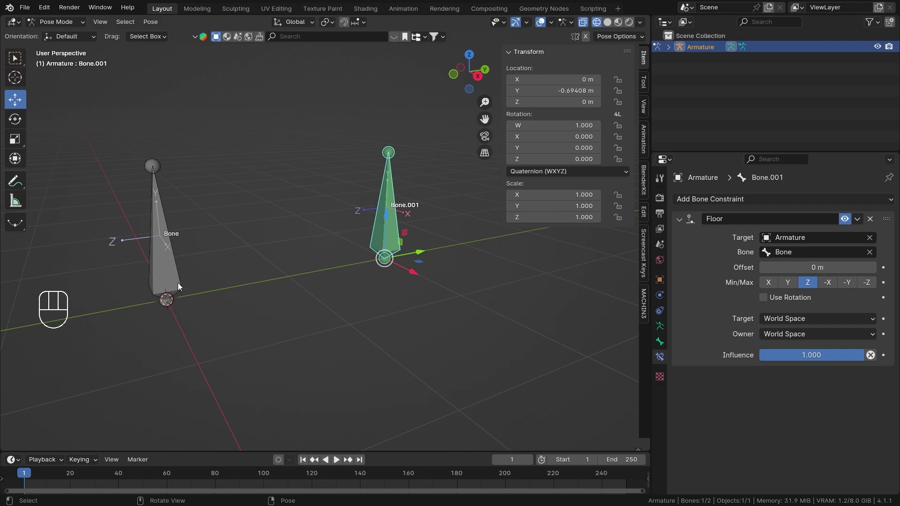
left_click(175, 282)
left_click_drag(276, 218, 296, 255)
left_click_drag(200, 303, 208, 263)
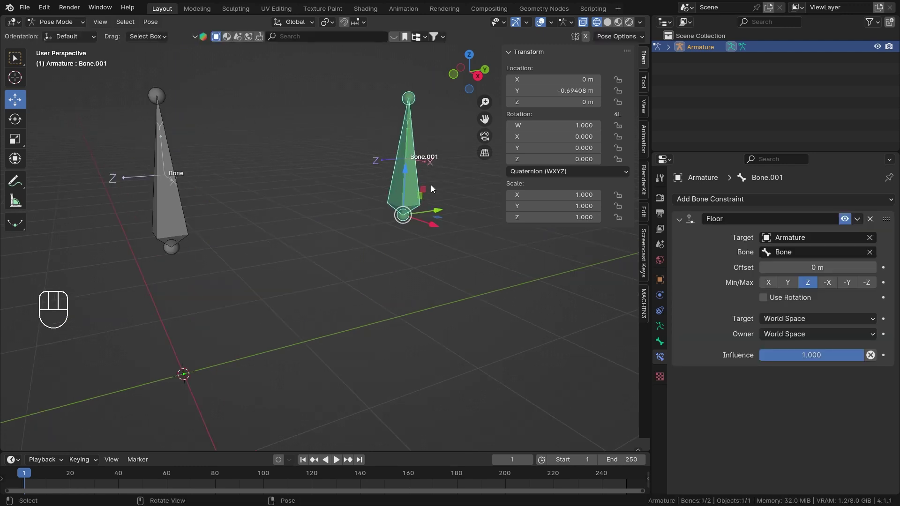
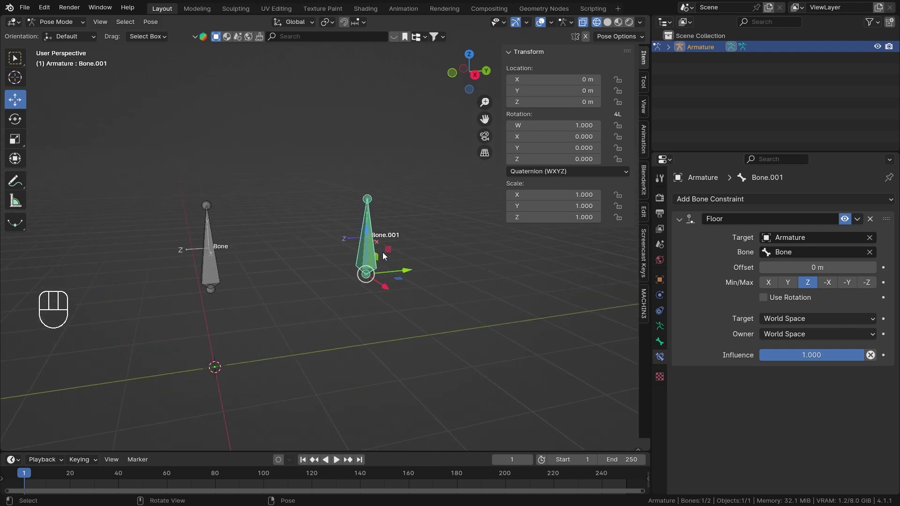
left_click(369, 234)
left_click_drag(371, 225, 418, 106)
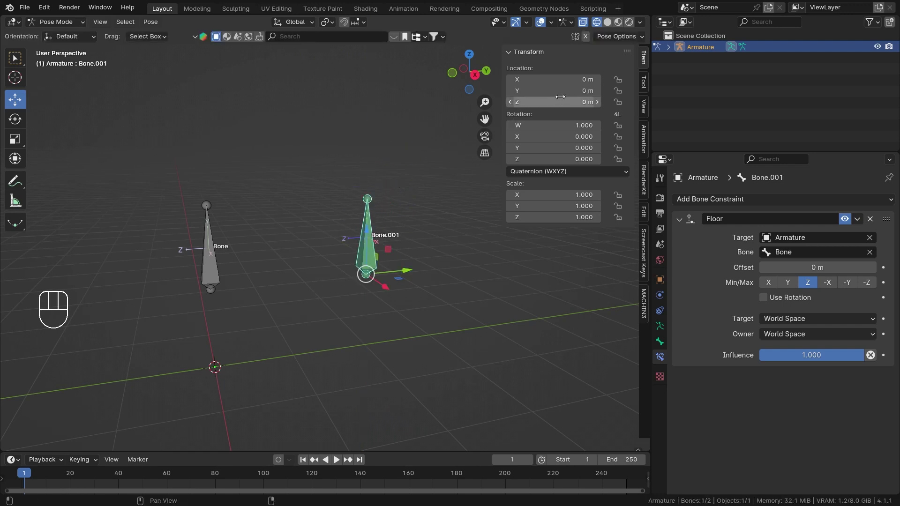
Step: Clear all bones' location and rotation and hide the sidebar to reset the pose
left_click_drag(375, 214, 417, 231)
key("a")
key("alt+g")
key("alt+r")
left_click_drag(420, 250, 436, 213)
key("n")
Step: Drag the Floor constraint's Offset from 0 m to 1 m, lifting Bone.001 a metre higher
left_click_drag(412, 282, 526, 221)
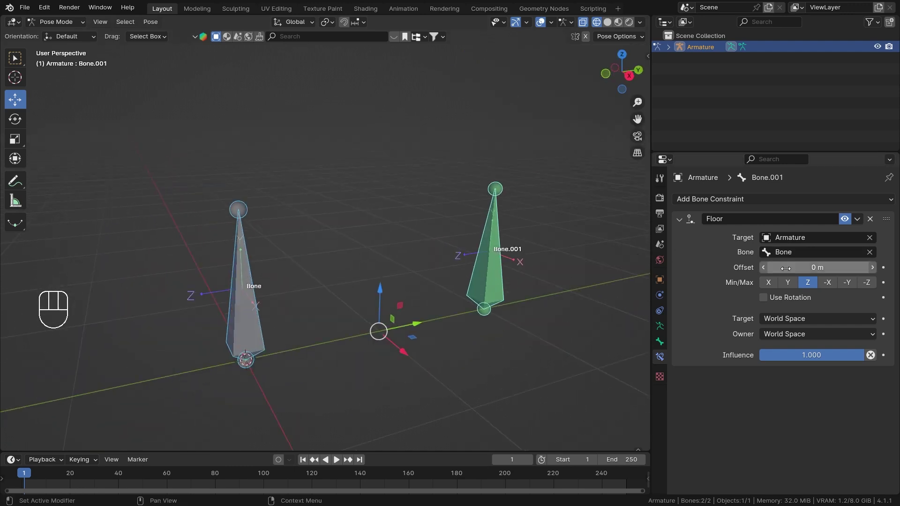
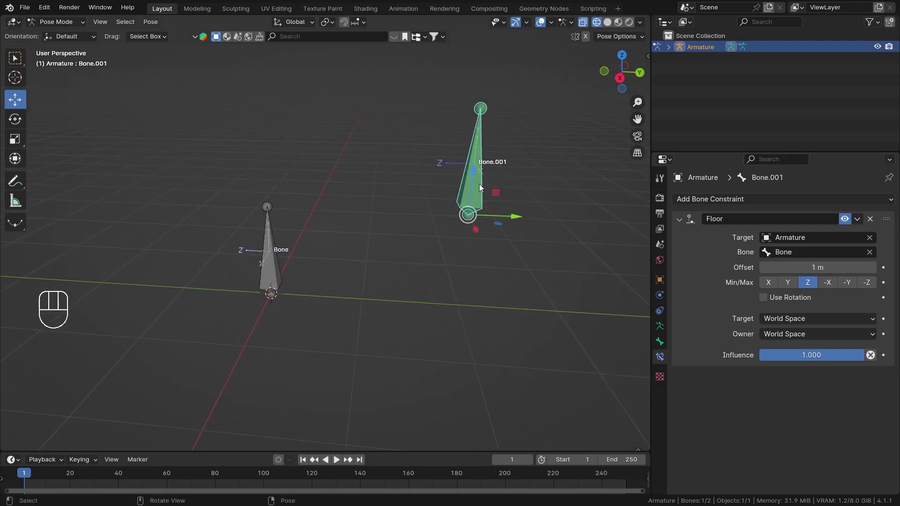
middle_click(481, 196)
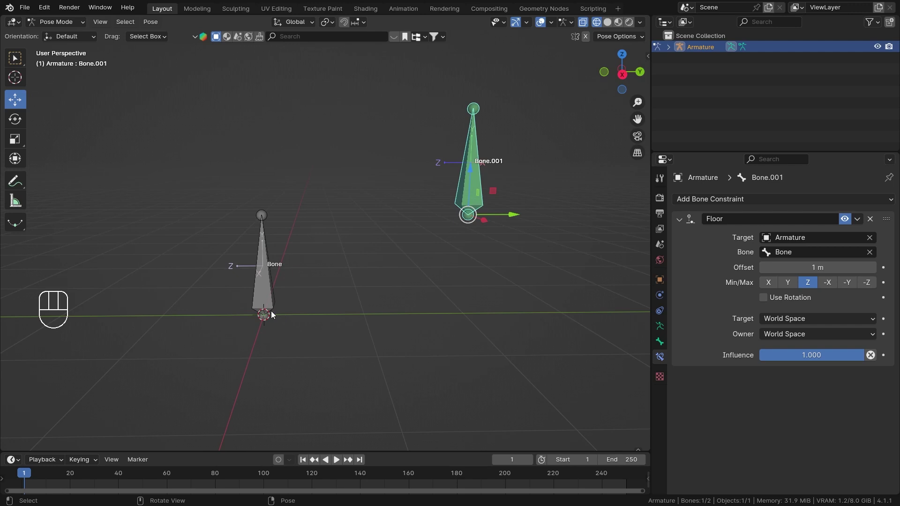
Step: Select Bone and Bone.001 in turn and move each to compare their heights with the 1 m offset
left_click(268, 278)
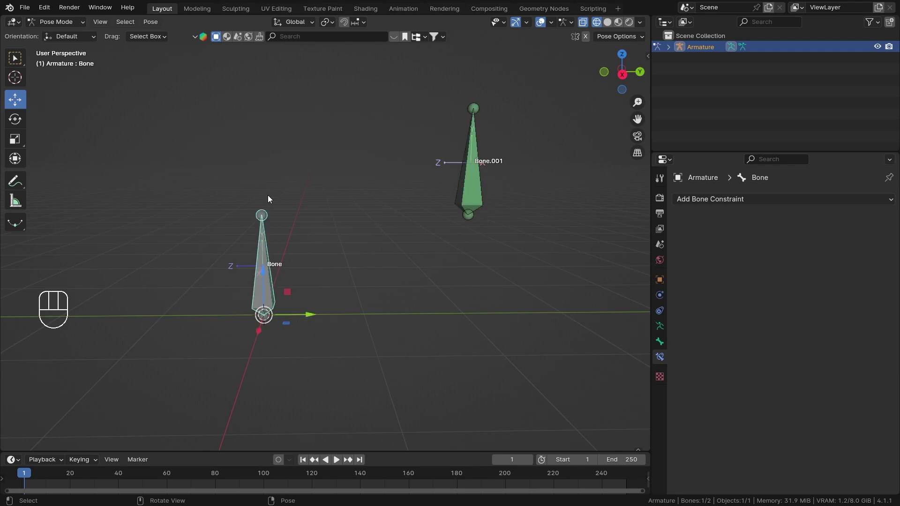
left_click(467, 200)
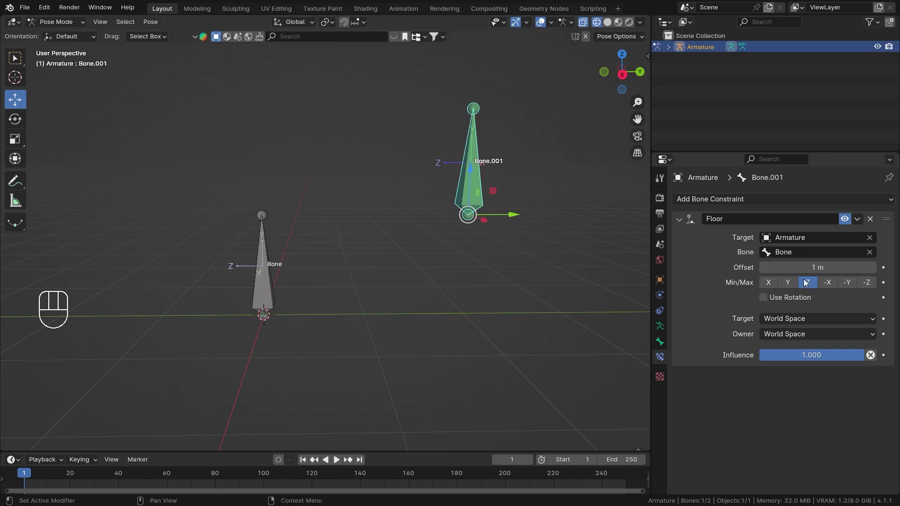
left_click(472, 175)
left_click_drag(494, 183, 502, 113)
left_click(265, 284)
left_click_drag(266, 283, 272, 185)
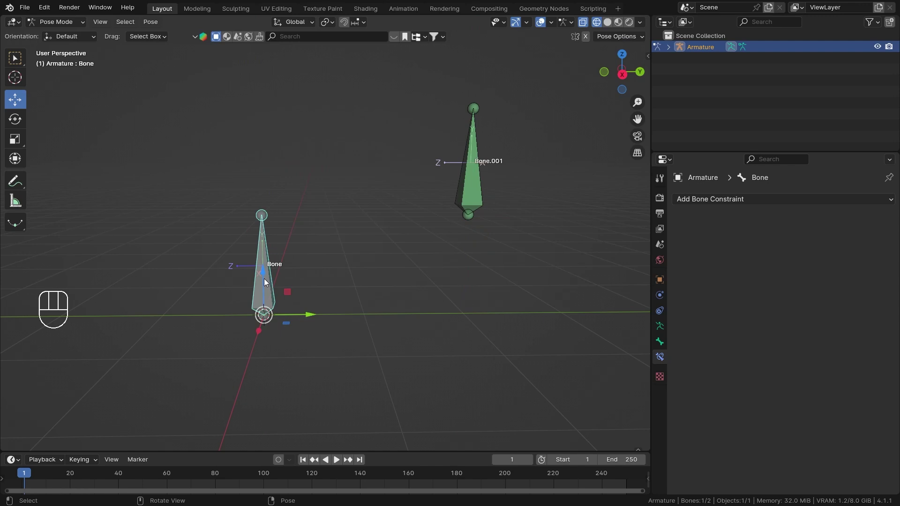
left_click_drag(266, 276, 298, 273)
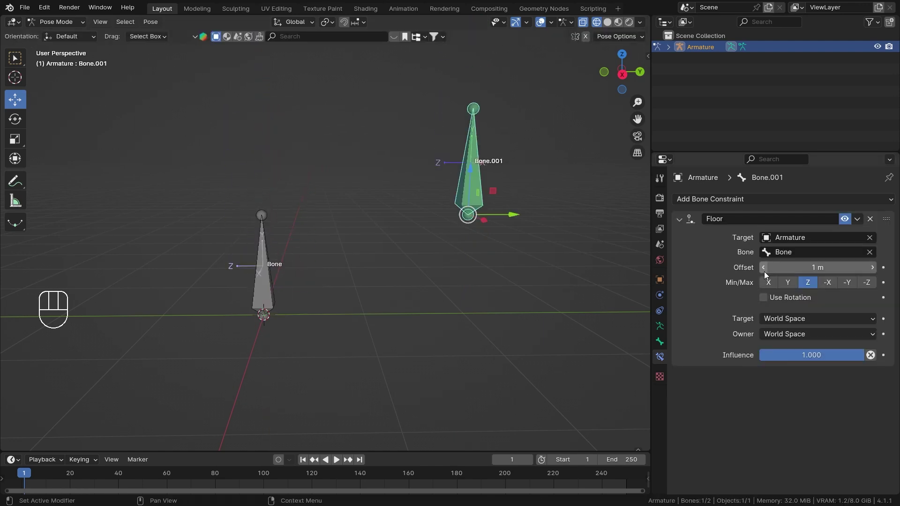
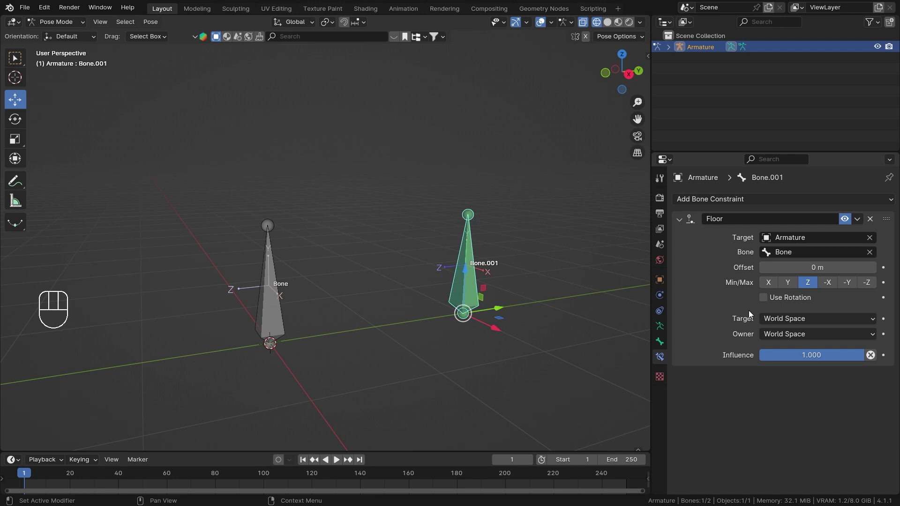
Step: Set the Floor constraint's Offset back to 0 m so Bone.001 returns to Bone's level
left_click(753, 338)
left_click(746, 286)
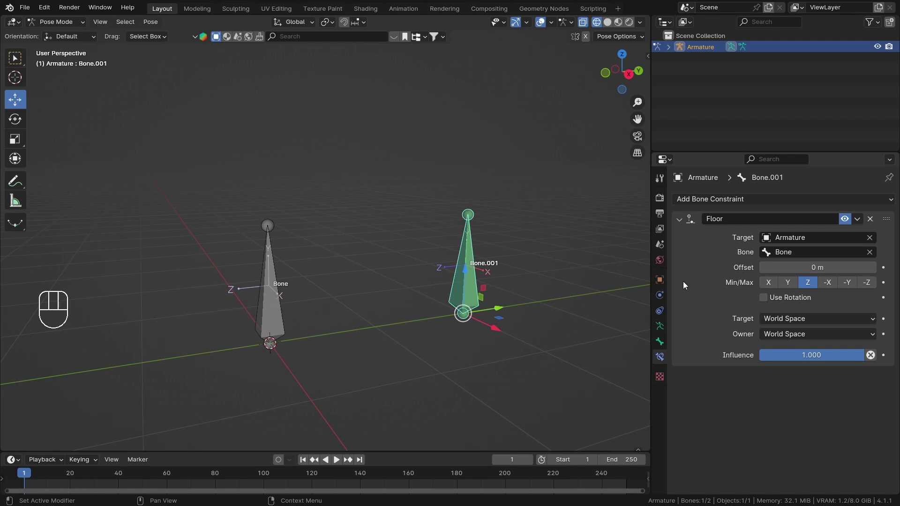
left_click_drag(457, 200, 490, 220)
Step: Switch the Floor constraint's Min/Max axis from Z to Y
left_click_drag(467, 213, 422, 172)
left_click_drag(434, 194, 411, 197)
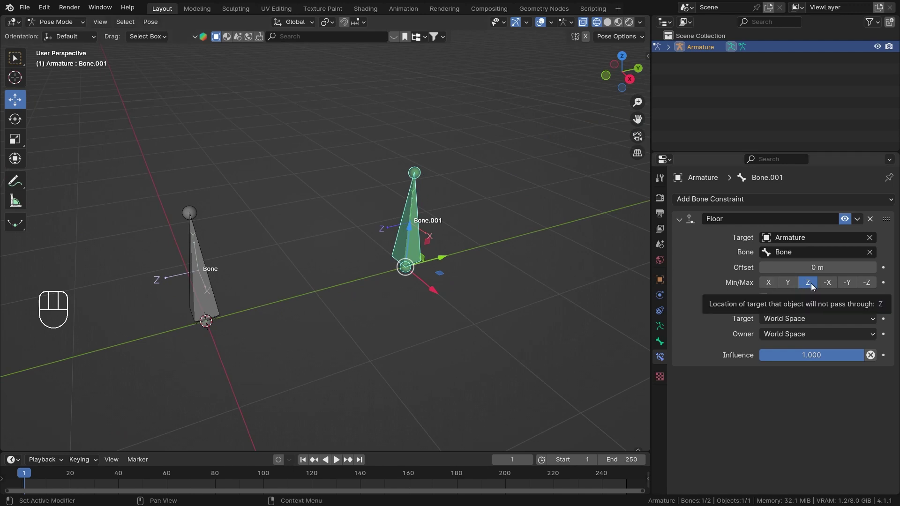
left_click_drag(417, 259, 430, 226)
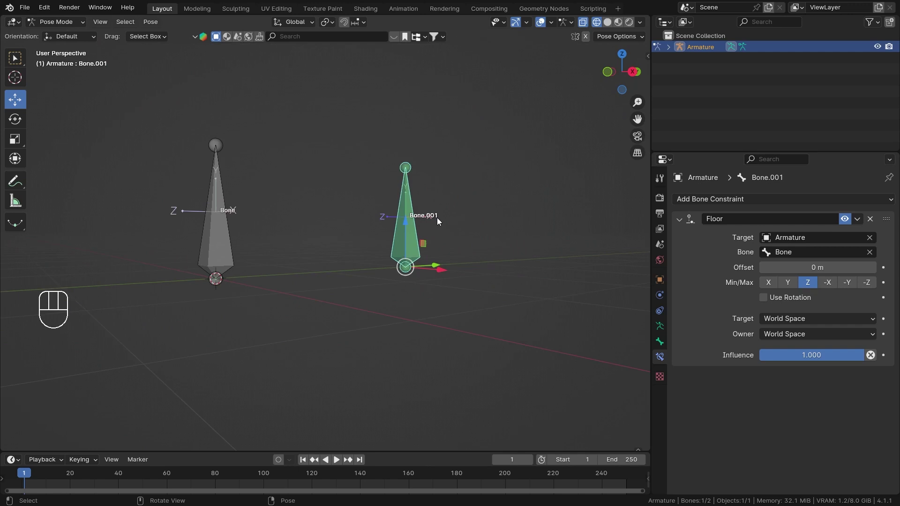
middle_click(444, 217)
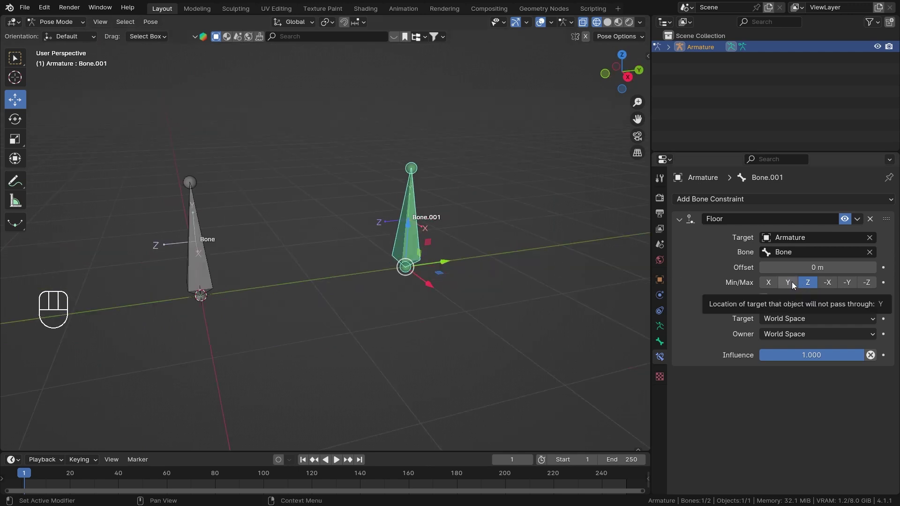
left_click(794, 288)
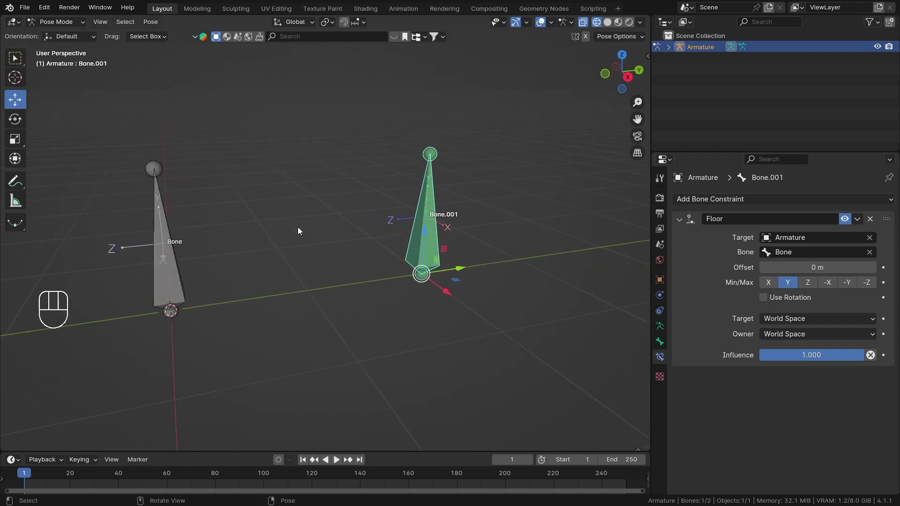
Step: Test-move Bone.001 and orbit around it to inspect the Y-axis floor behaviour
left_click_drag(322, 233, 373, 255)
left_click_drag(446, 287, 436, 281)
left_click_drag(438, 255, 433, 259)
left_click_drag(416, 263, 397, 267)
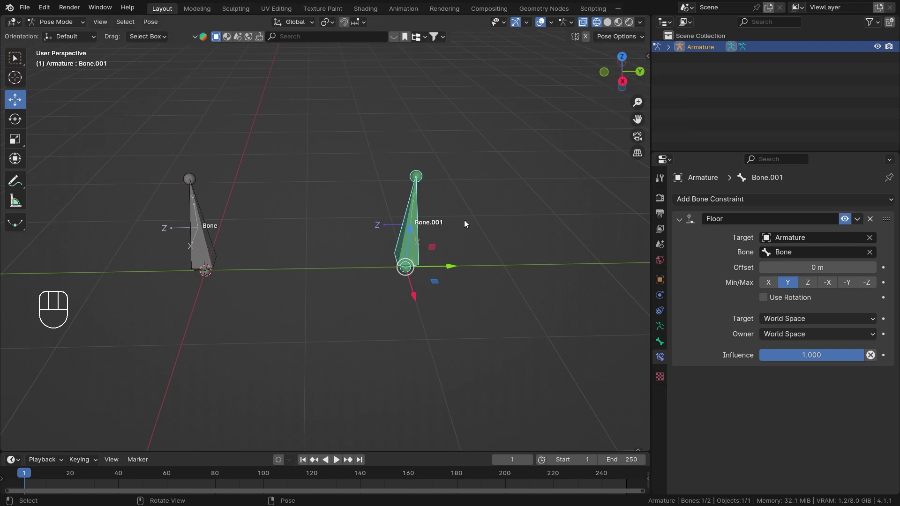
left_click_drag(451, 265, 302, 274)
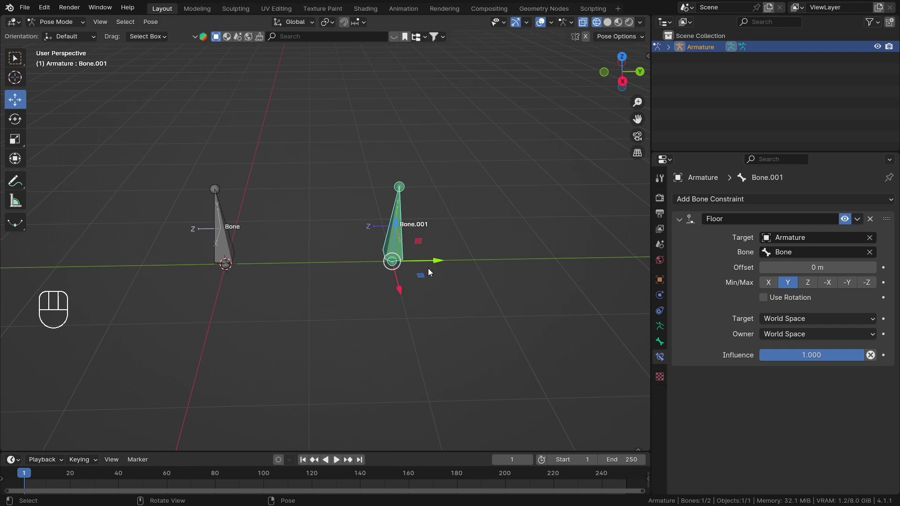
left_click_drag(420, 280, 677, 299)
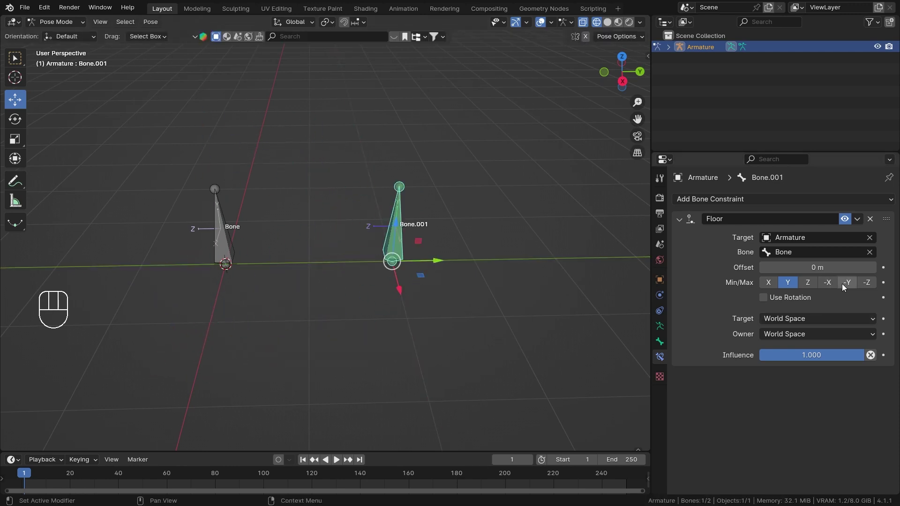
Step: Set the Floor constraint's axis to -Y and move Bone.001 away from Bone along Y to test it
left_click(855, 291)
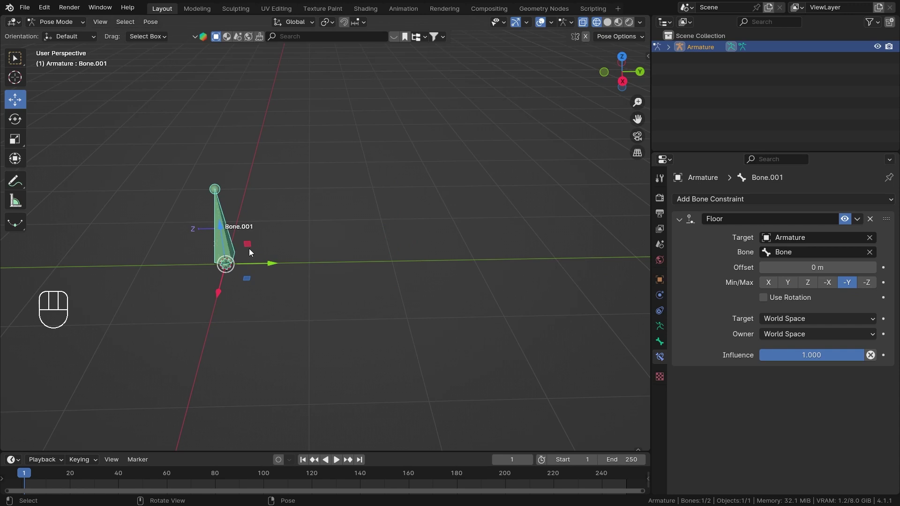
left_click_drag(293, 266, 119, 374)
left_click_drag(250, 375, 259, 362)
left_click_drag(290, 277, 409, 275)
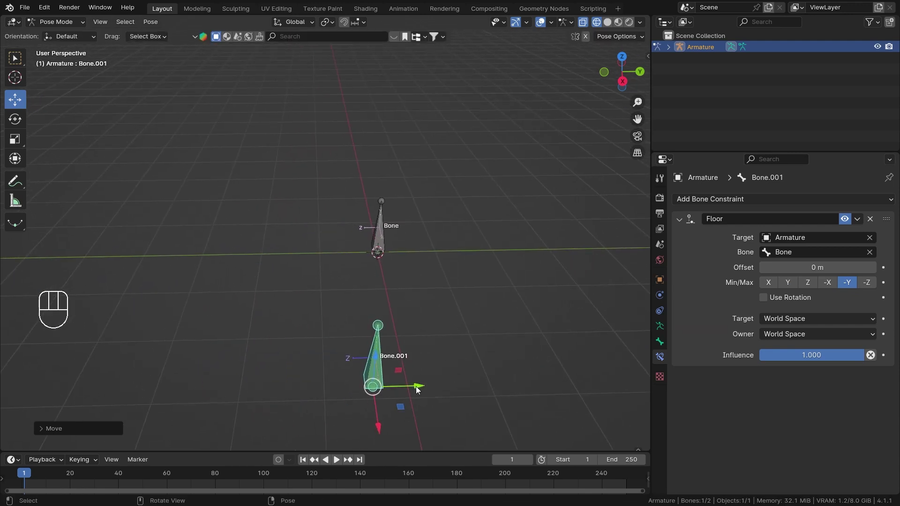
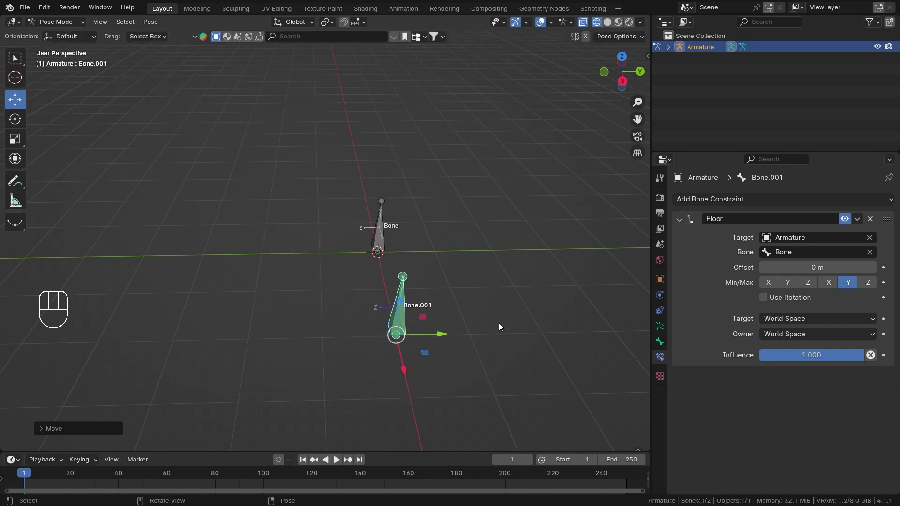
Step: Set the Floor constraint Min/Max to X and move Bone.001 across Bone to see it stop
left_click(776, 291)
left_click_drag(520, 251, 410, 258)
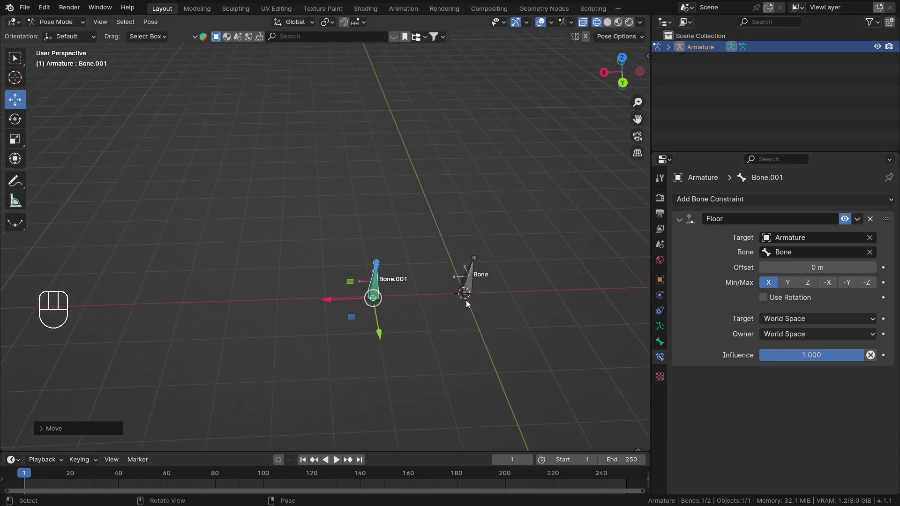
left_click_drag(357, 317, 463, 359)
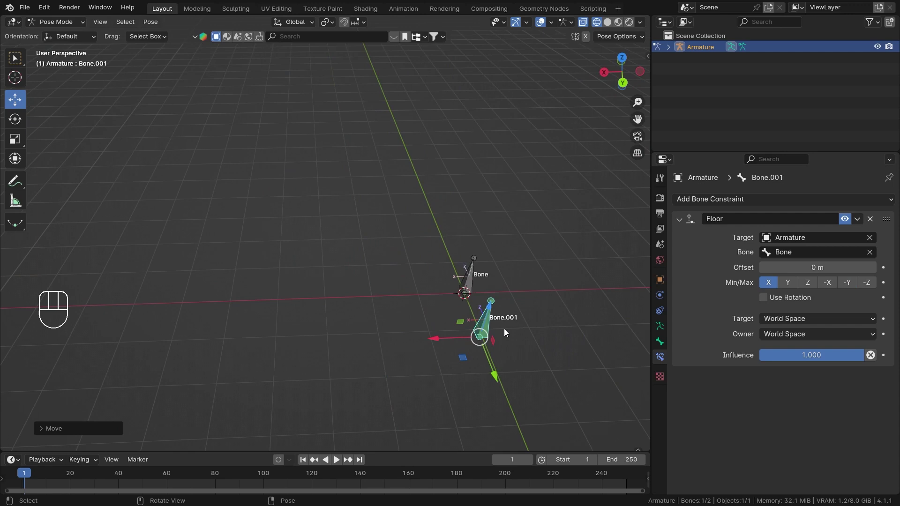
left_click_drag(534, 319, 455, 265)
left_click_drag(418, 336, 333, 230)
left_click_drag(330, 237, 418, 248)
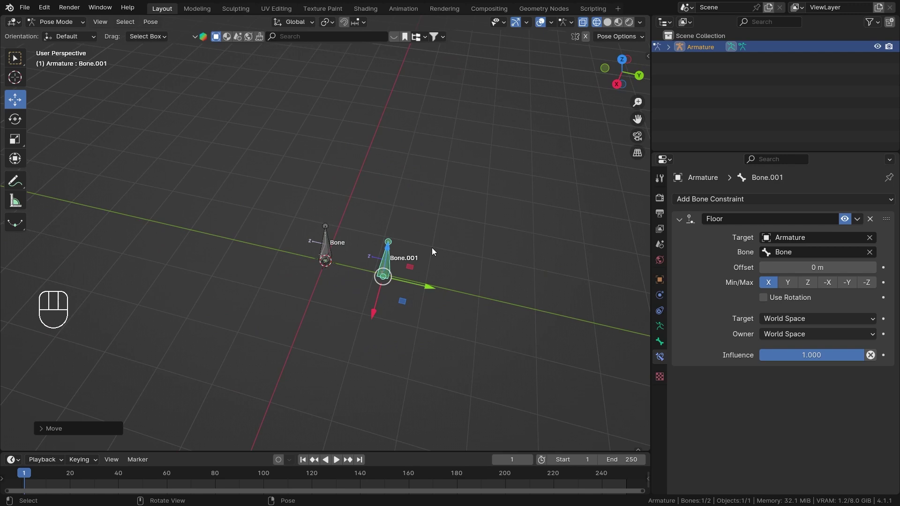
Step: In Object Mode add a plane, scale it up and apply the scale as a floor reference
key("ctrl+Tab")
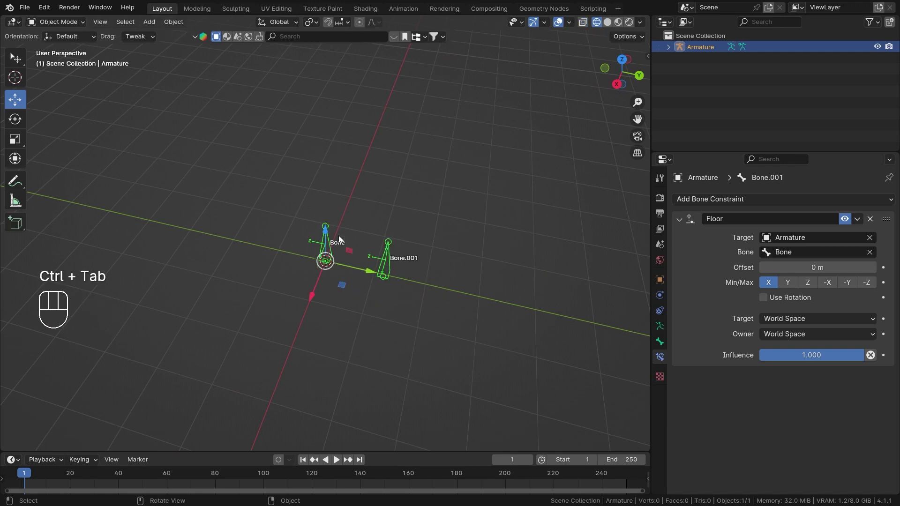
left_click_drag(332, 238, 388, 217)
key("shift+a")
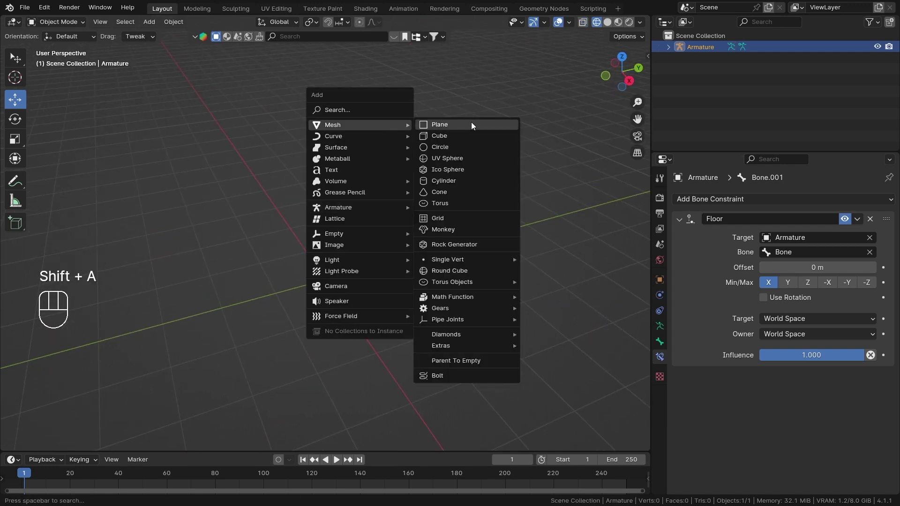
key("s")
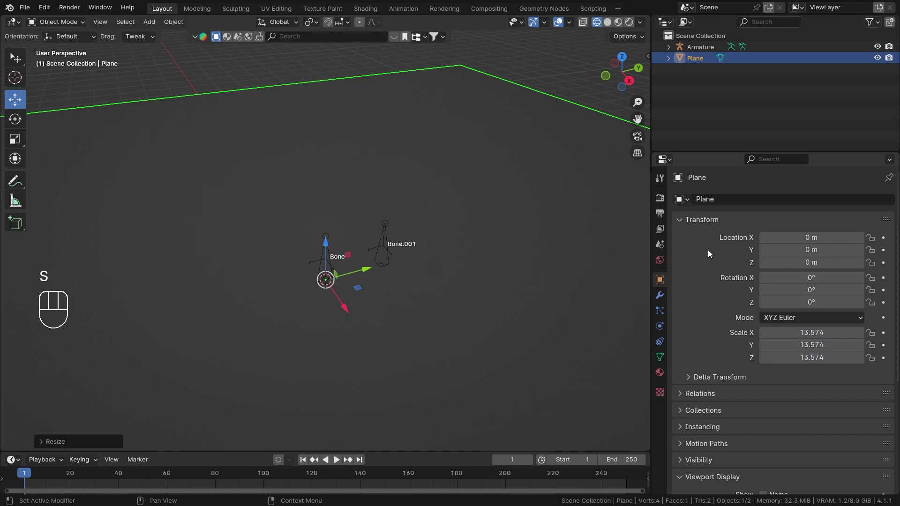
key("ctrl+a")
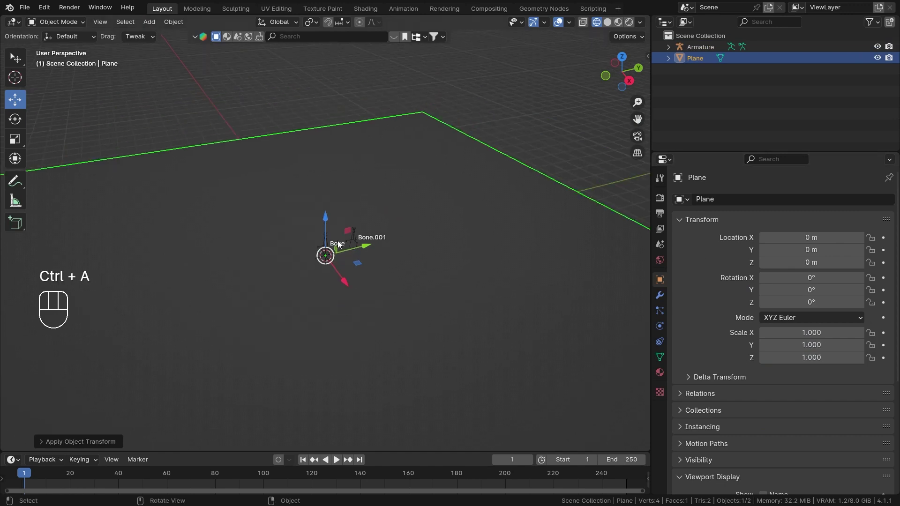
left_click_drag(479, 220, 351, 237)
left_click_drag(386, 249, 409, 238)
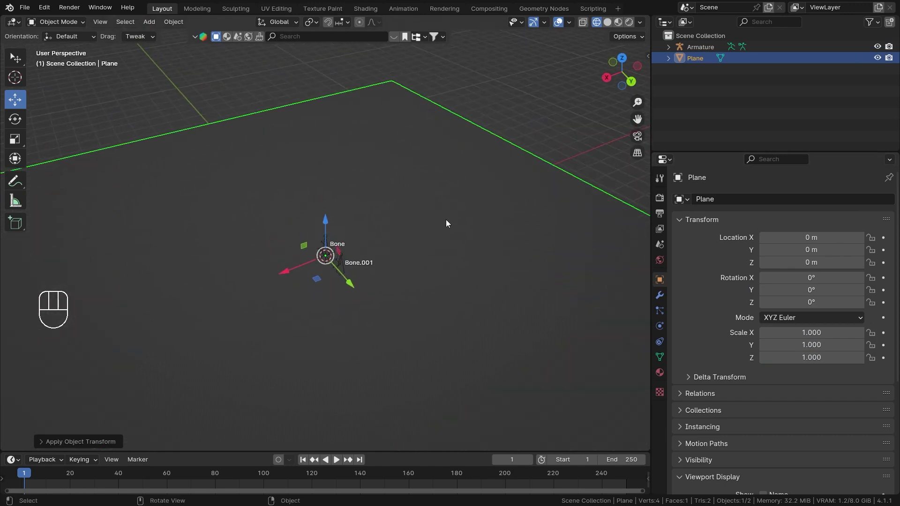
left_click_drag(433, 222, 415, 218)
left_click_drag(467, 222, 526, 216)
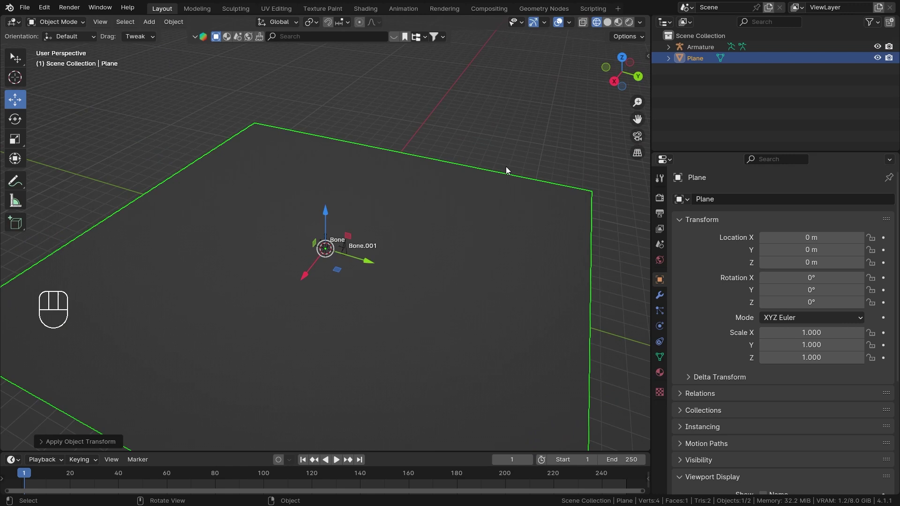
Step: Rotate the plane 90 degrees so it stands upright as a wall marking the X floor
key("r")
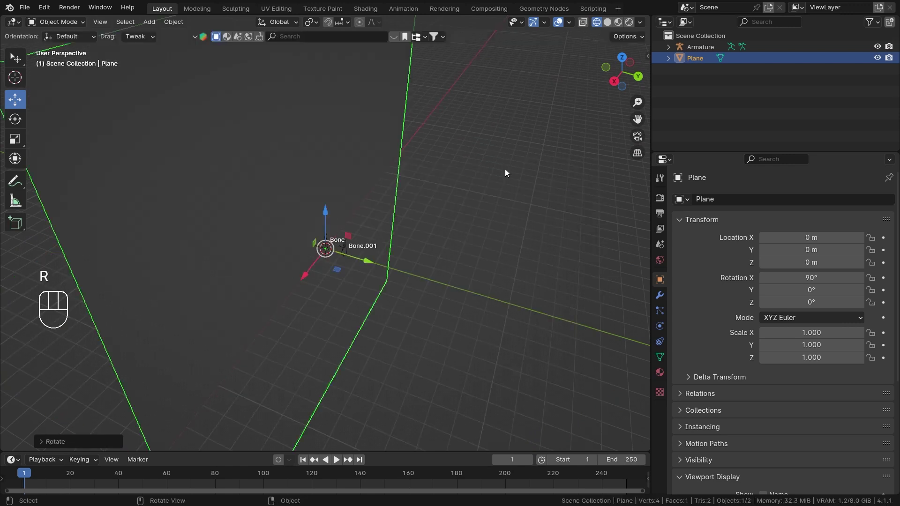
middle_click(450, 243)
key("ctrl+Tab")
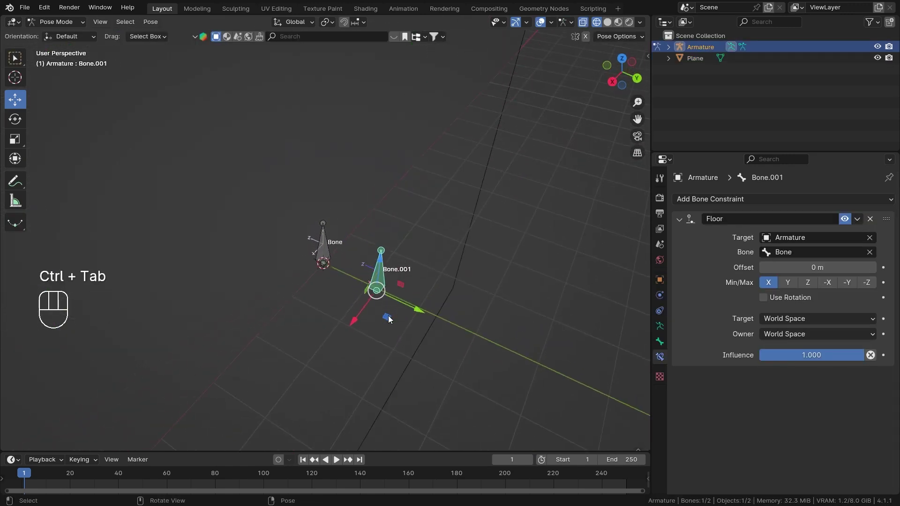
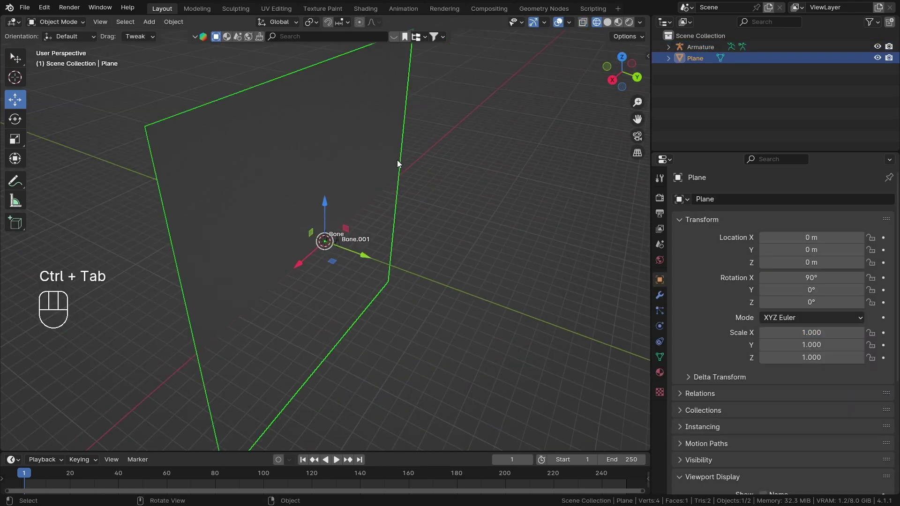
middle_click(394, 165)
key("r")
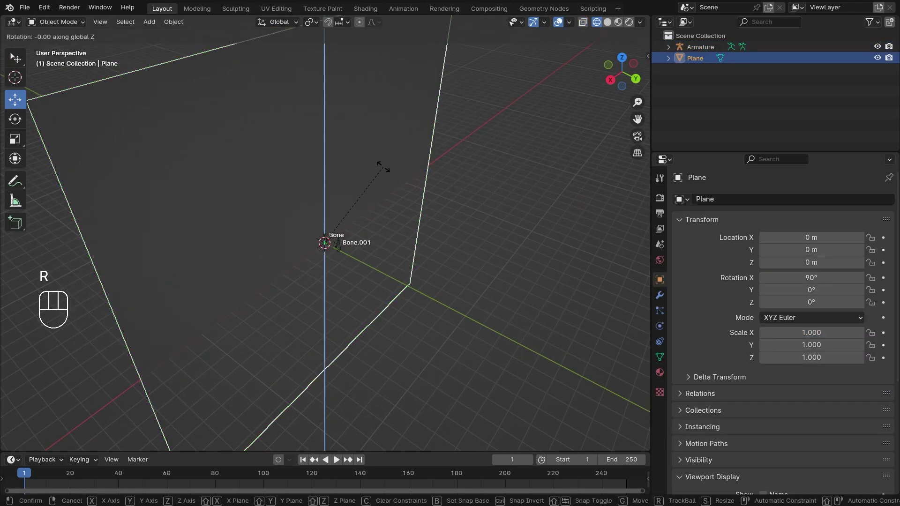
key("ctrl+Tab")
Step: Return to Pose Mode on Bone.001 and move it toward Bone against the X-axis floor
left_click(356, 261)
middle_click(325, 272)
left_click_drag(366, 264, 389, 285)
left_click_drag(343, 300, 405, 322)
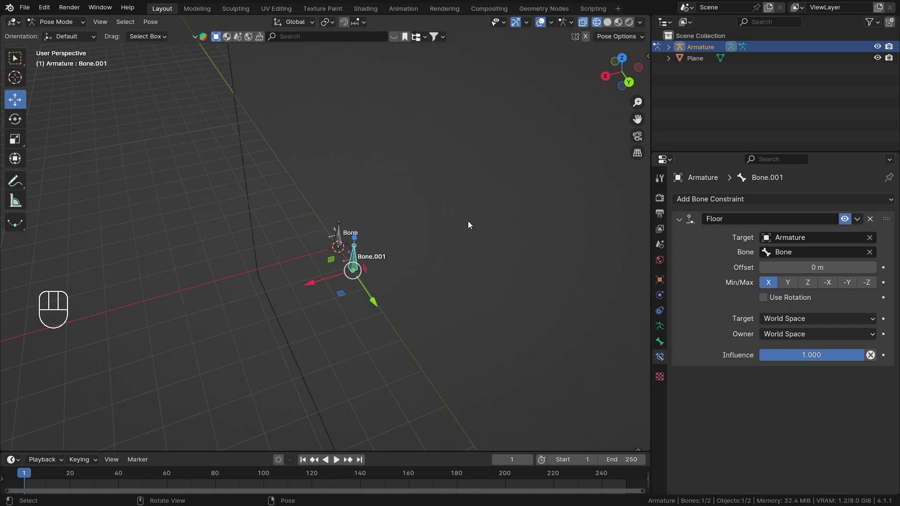
Step: Set the Floor constraint Min/Max to -X and inspect Bone.001 against Bone from several angles
left_click_drag(453, 237, 430, 234)
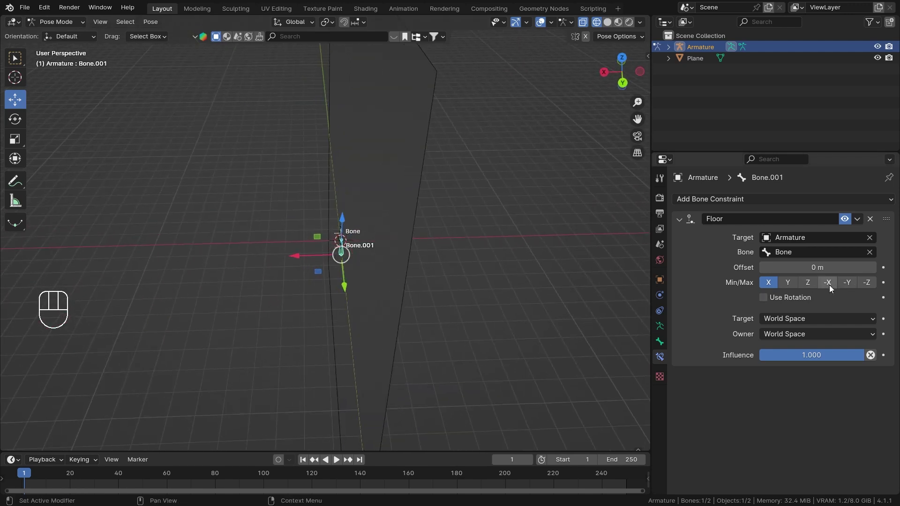
left_click(833, 286)
left_click_drag(412, 291, 373, 287)
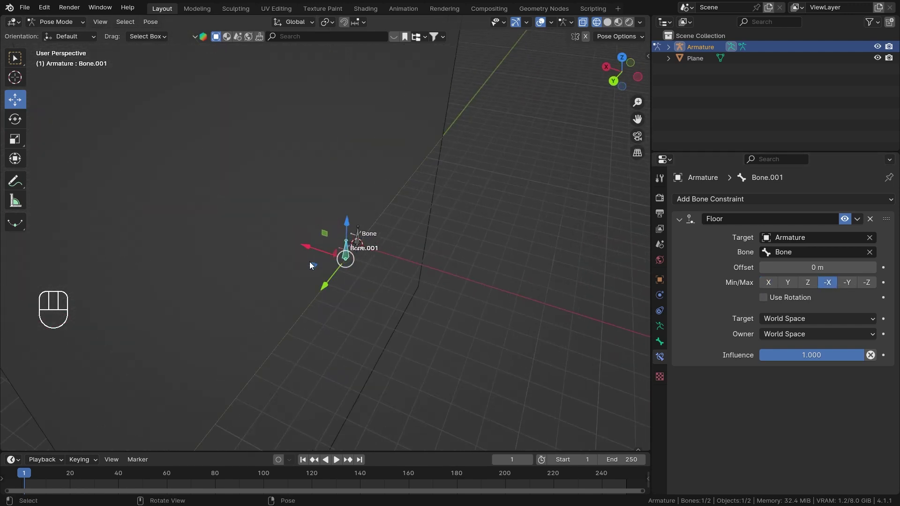
left_click_drag(316, 270, 250, 272)
left_click_drag(308, 265, 347, 256)
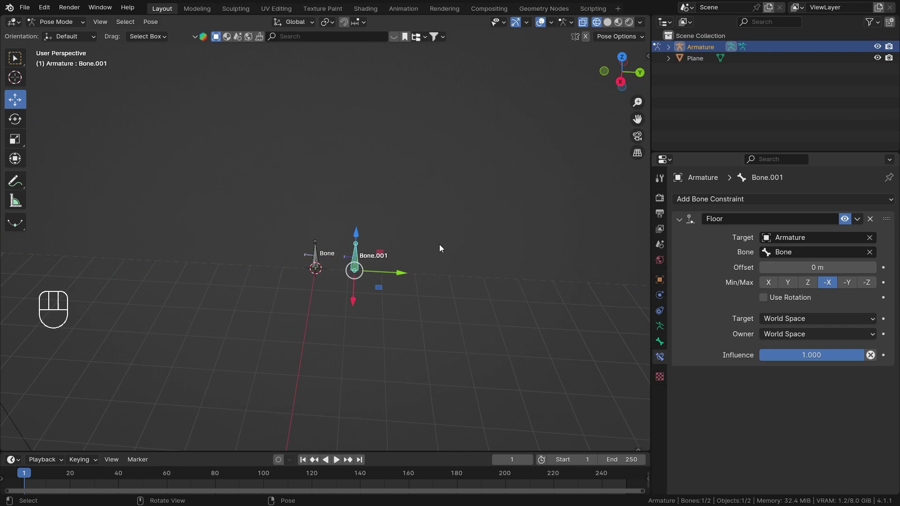
left_click_drag(445, 266, 470, 230)
Step: Switch modes and move Bone.001 along Z to compare with the -X floor limit
key("ctrl+Tab")
key("z")
key("ctrl+Tab")
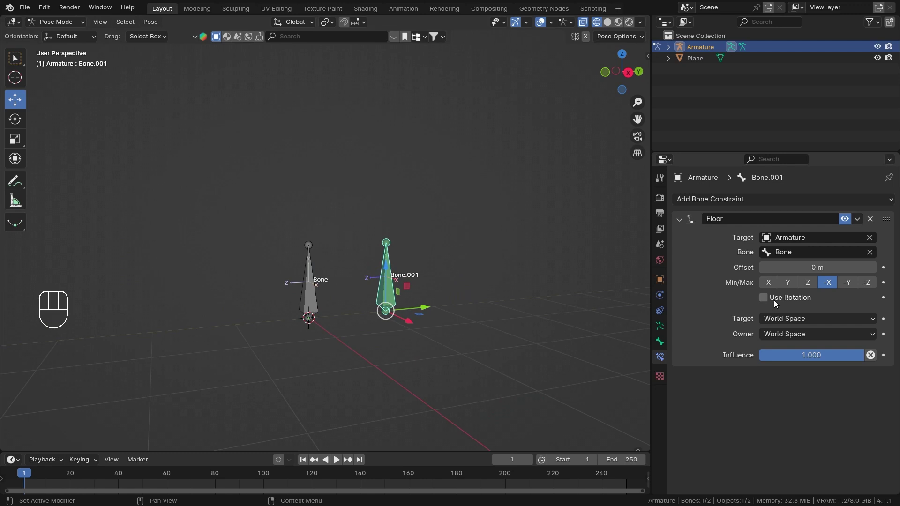
Step: Set the Floor constraint back to the Z axis and clear Bone.001's rotation
left_click(815, 285)
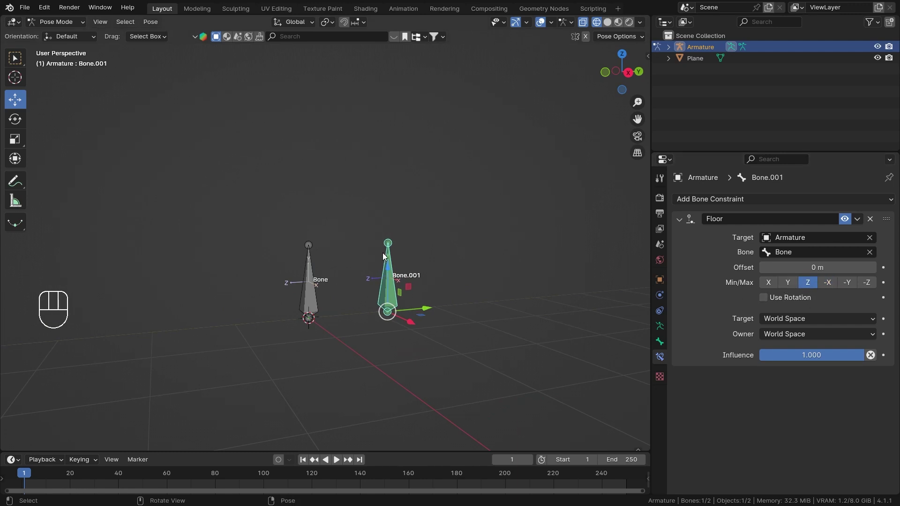
middle_click(388, 261)
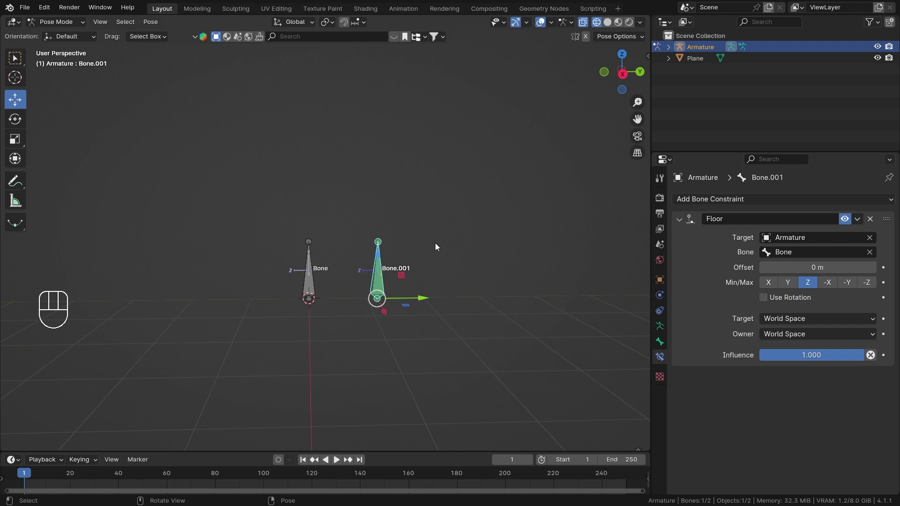
key("ctrl+Tab")
middle_click(444, 200)
key("alt+r")
left_click_drag(378, 208, 431, 233)
Step: Enable Use Rotation and move Bone.001 below Bone to test the Z floor
middle_click(397, 241)
middle_click(391, 261)
key("ctrl+Tab")
left_click_drag(401, 273, 436, 251)
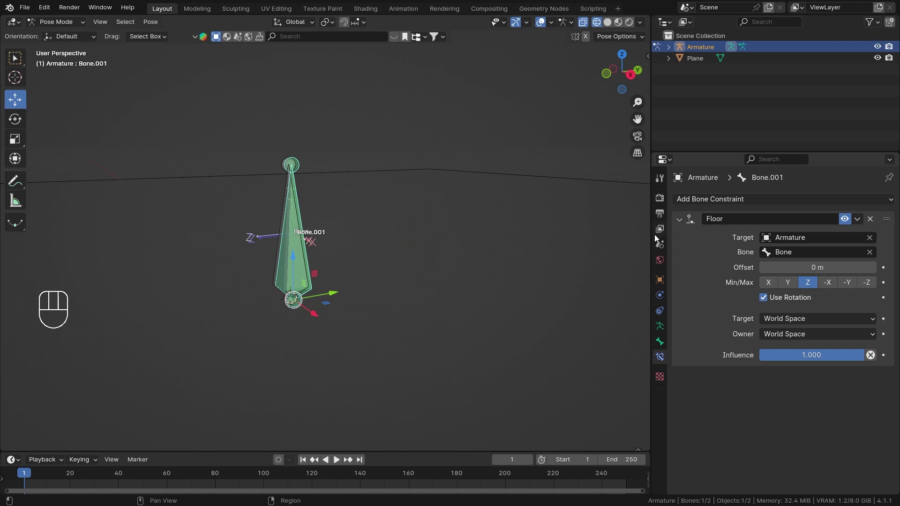
left_click_drag(331, 310, 489, 347)
left_click_drag(463, 194, 430, 239)
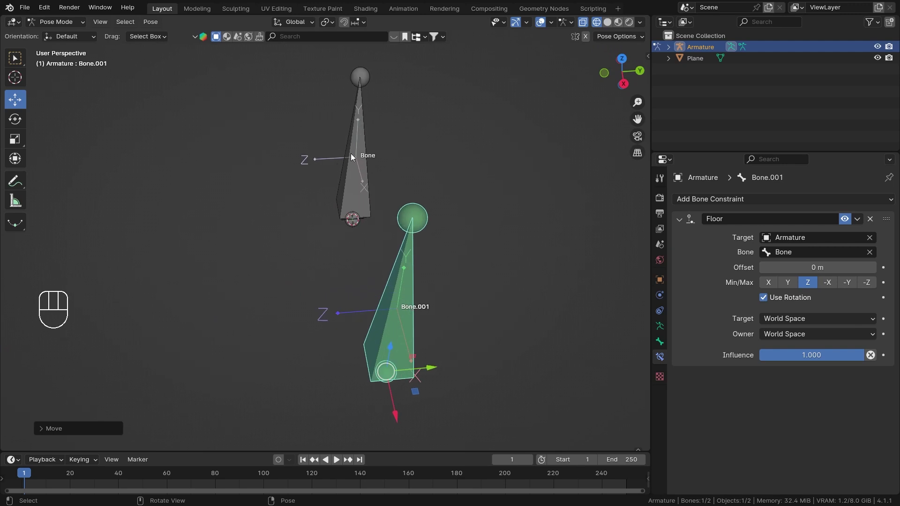
Step: Rotate the plane 90 degrees on X and toggle the viewport shading overlays
key("ctrl+Tab")
left_click_drag(392, 187, 399, 171)
key("r")
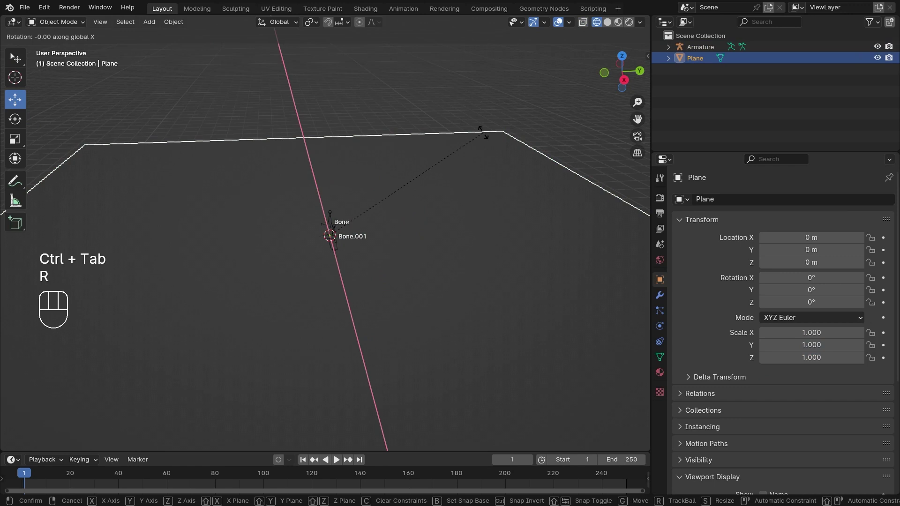
key("alt+z")
key("alt+s")
left_click_drag(405, 190, 381, 210)
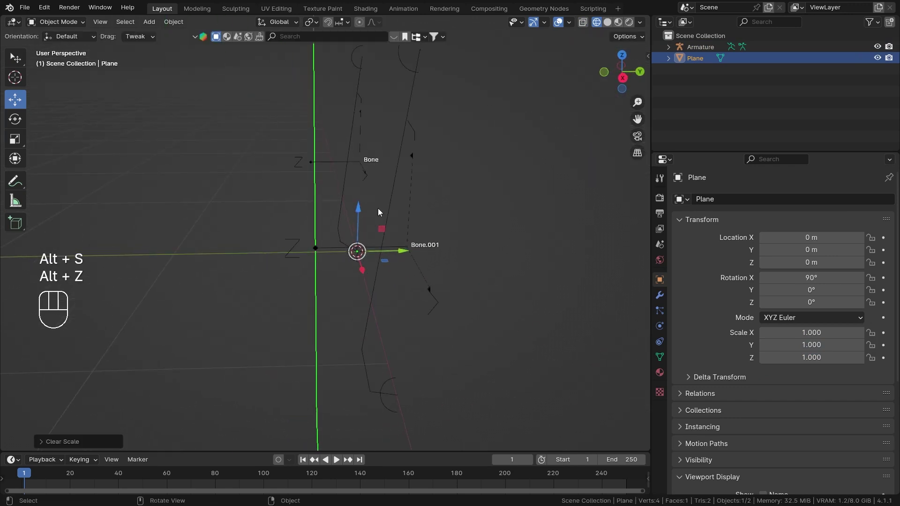
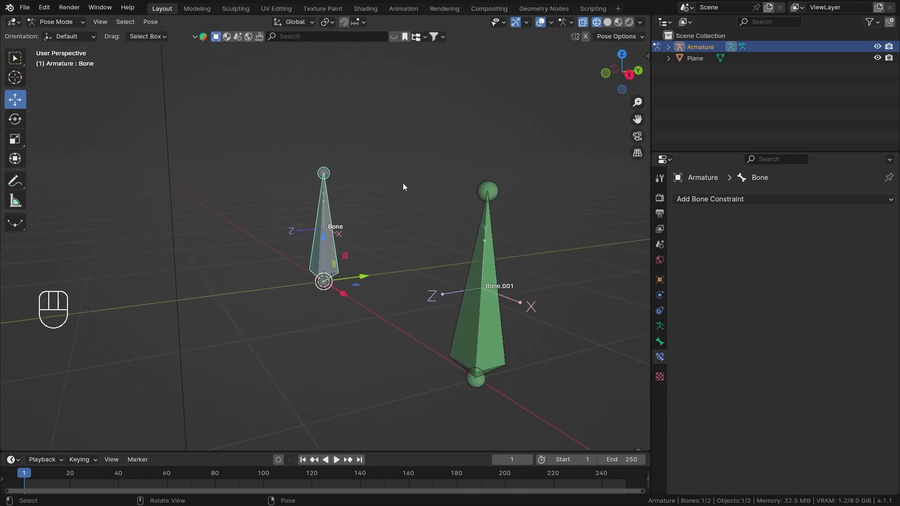
Step: Tilt Bone 45 degrees around X in Pose Mode and rotate the plane to match the tilted floor
key("r")
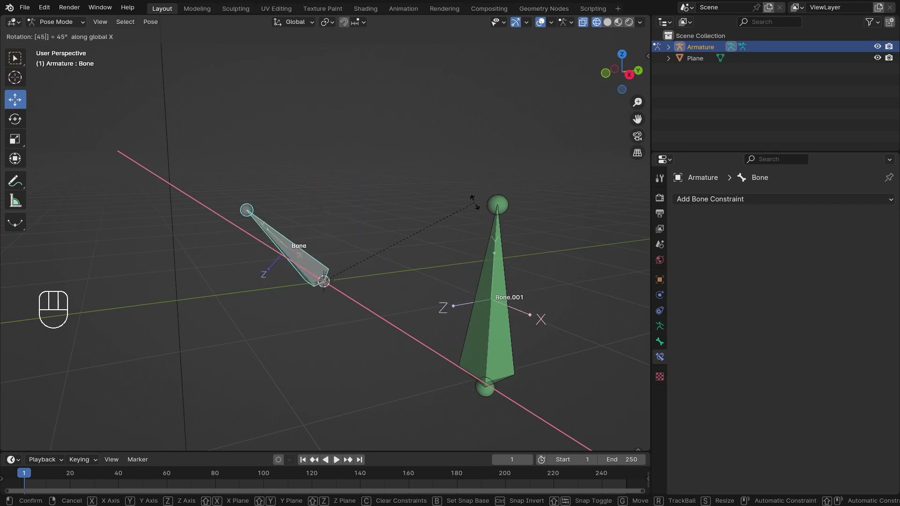
left_click_drag(462, 207, 425, 208)
key("ctrl+Tab")
left_click(351, 171)
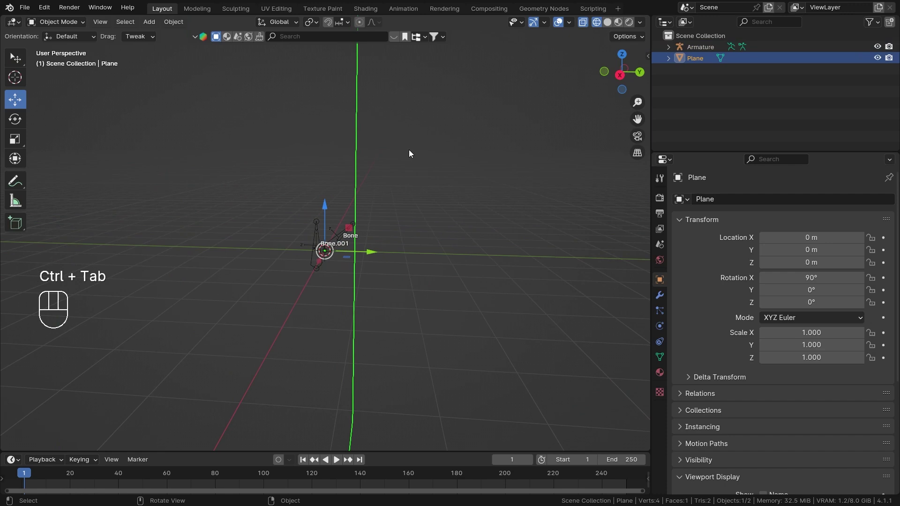
key("r")
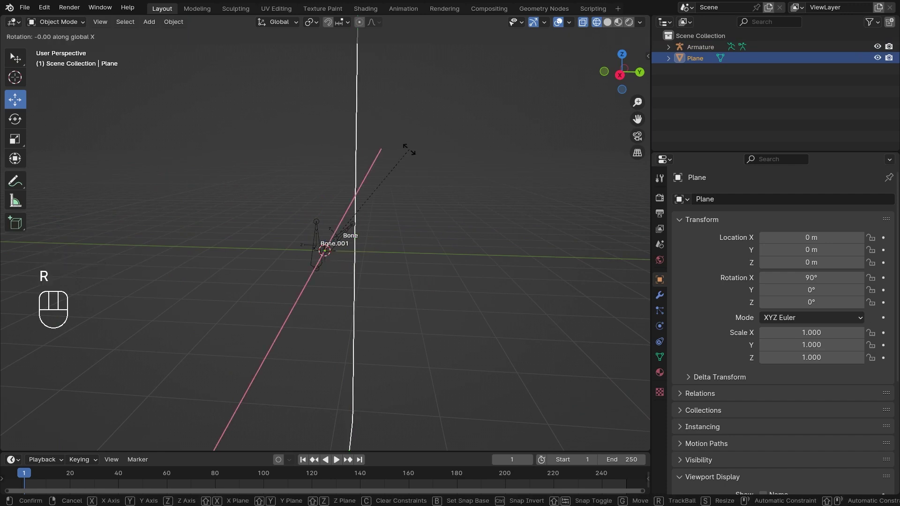
key("ctrl+Tab")
key("alt+z")
Step: Select Bone.001 and move it against the tilted floor to see Use Rotation take effect
left_click(348, 264)
key("ctrl+Tab")
left_click(348, 263)
middle_click(356, 260)
left_click_drag(380, 275, 451, 229)
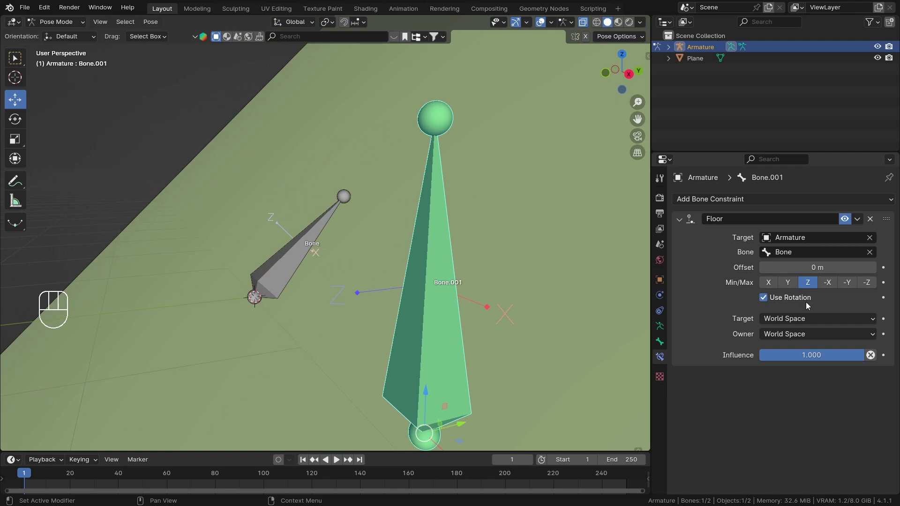
middle_click(389, 203)
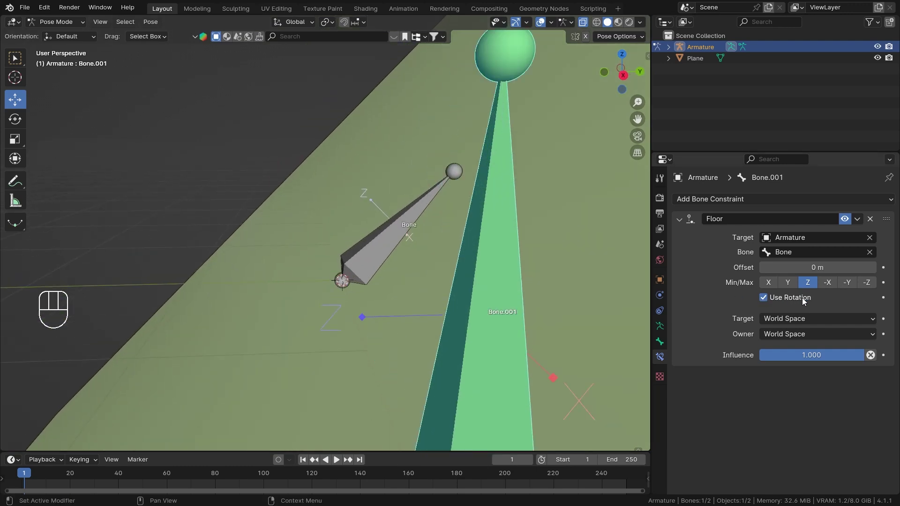
middle_click(339, 208)
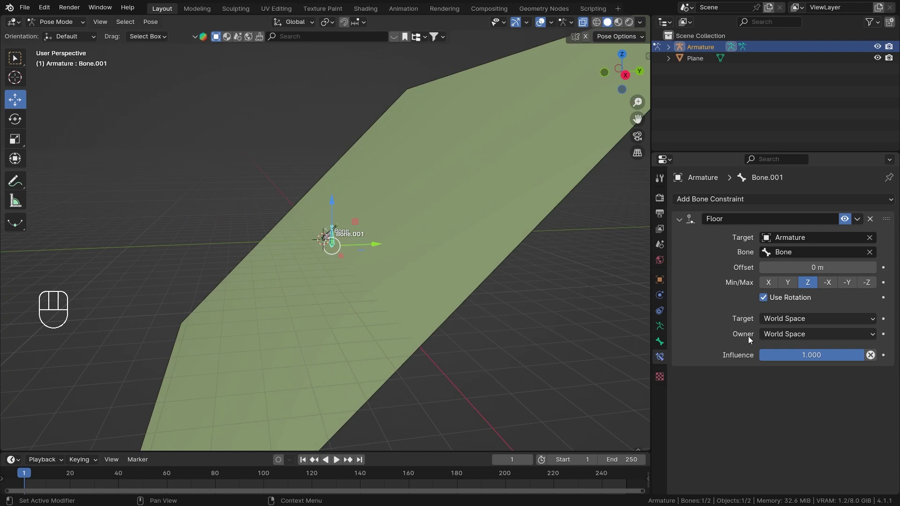
Step: Adjust the Floor constraint panel options and test-move Bone.001 around the tilted Bone again
left_click_drag(801, 320, 712, 307)
left_click(713, 296)
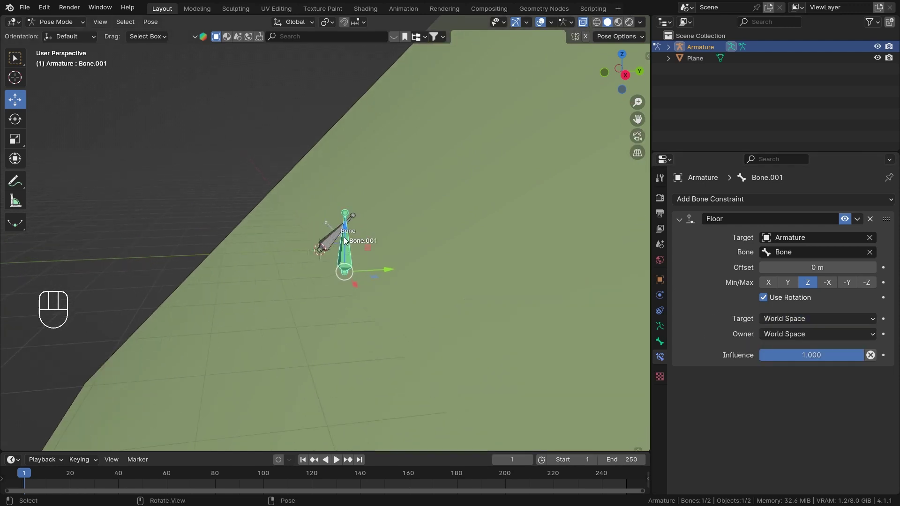
left_click_drag(372, 247, 362, 245)
left_click_drag(385, 276, 436, 280)
middle_click(419, 266)
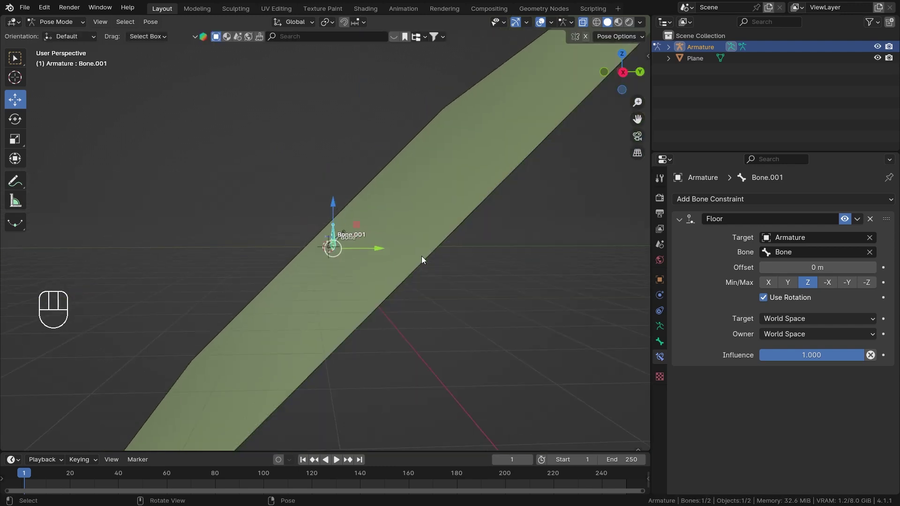
middle_click(411, 261)
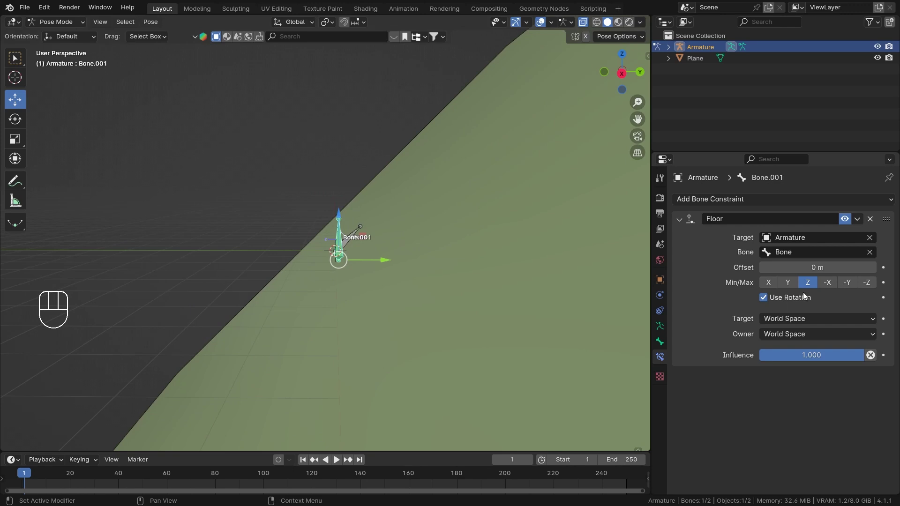
middle_click(382, 246)
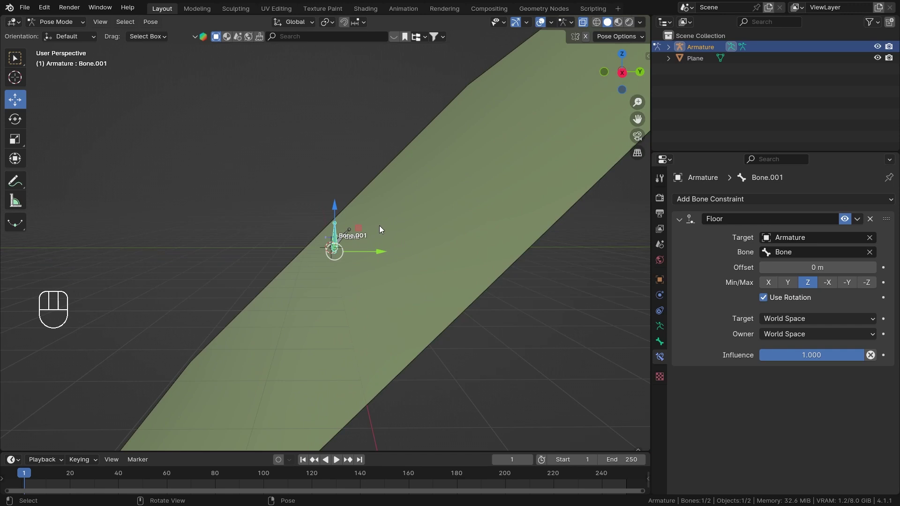
left_click_drag(360, 237, 441, 227)
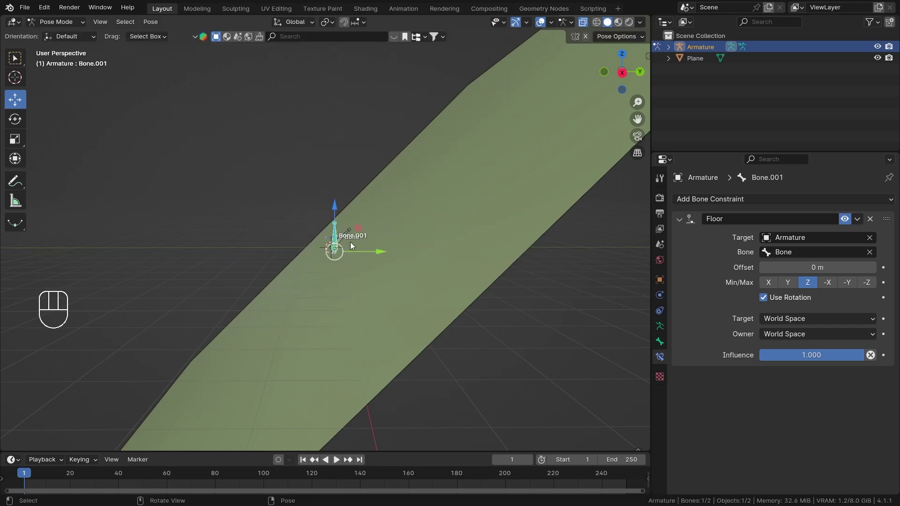
left_click_drag(397, 208, 418, 218)
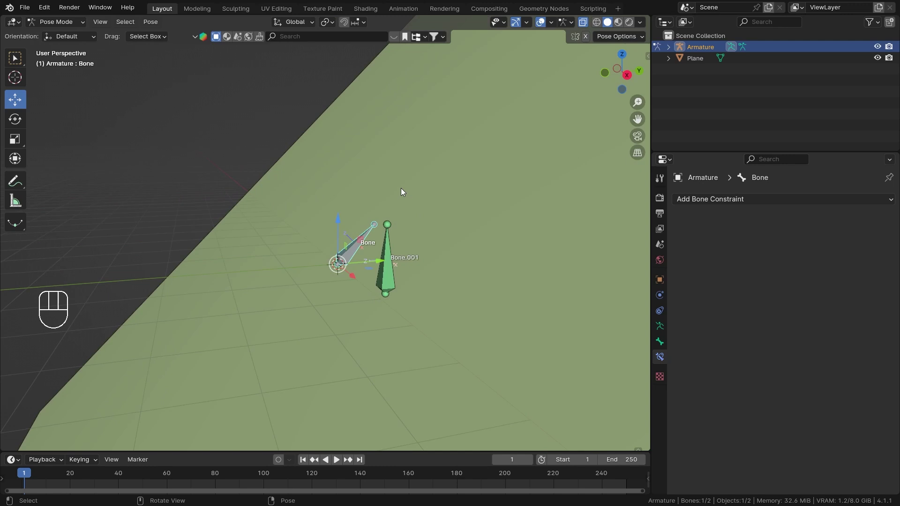
Step: Rotate Bone around X to about -33 degrees while Bone.001 follows its Z floor
key("r")
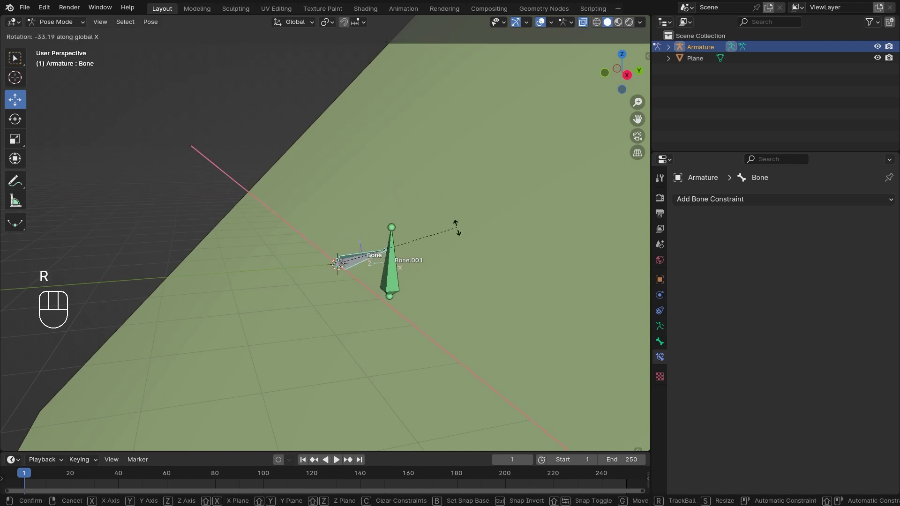
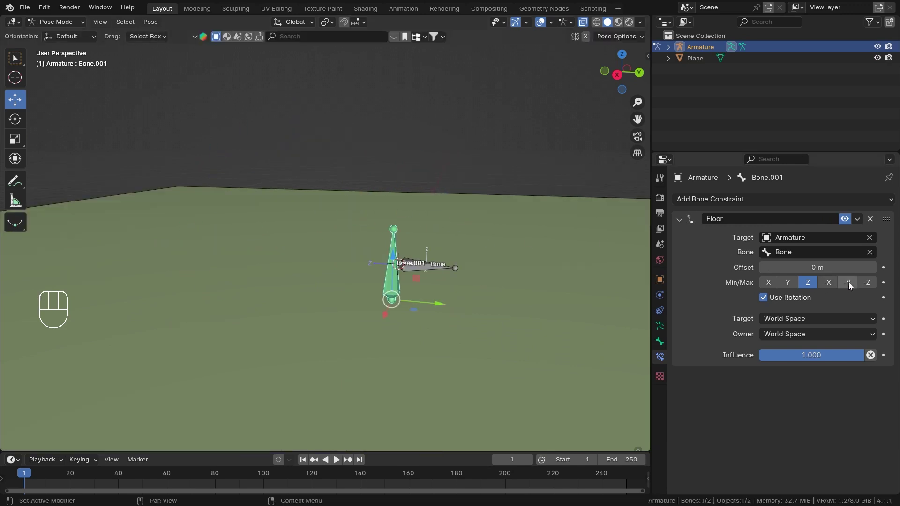
Step: Set the Floor constraint Min/Max to -Z and move Bone.001 across the floor plane
left_click(873, 288)
left_click_drag(373, 288, 367, 254)
left_click_drag(375, 244, 247, 183)
left_click_drag(300, 200, 304, 243)
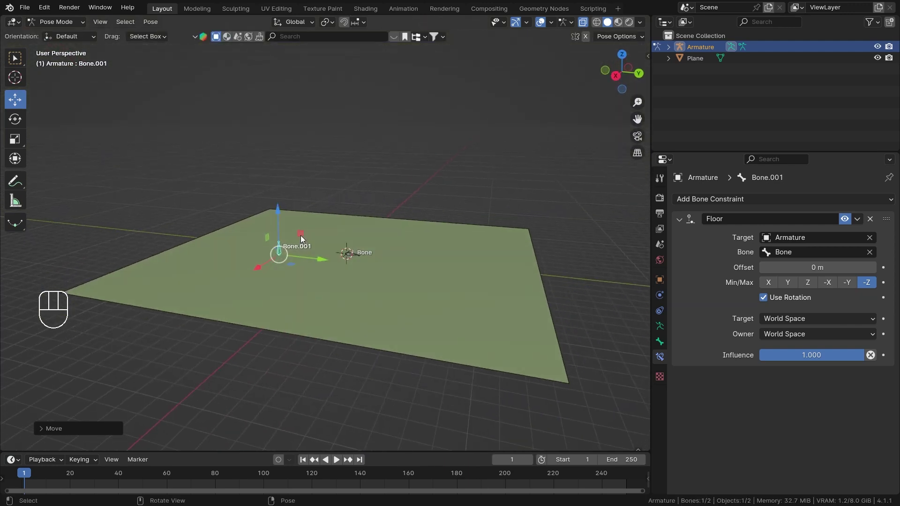
left_click_drag(306, 238, 411, 147)
Step: Clear all bone locations and rotations, then view the bones from floor level
key("a")
key("alt+g")
key("alt+r")
left_click_drag(543, 301, 470, 283)
middle_click(550, 326)
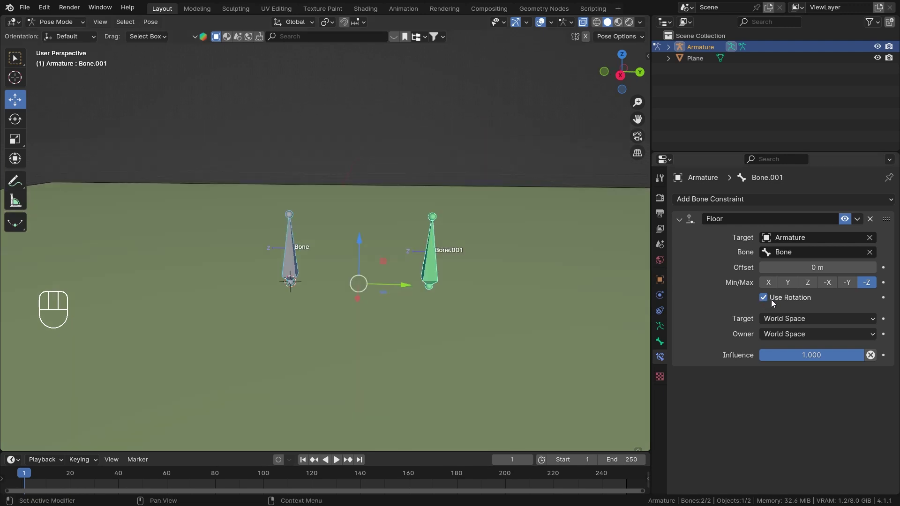
Step: Turn off Use Rotation, set Target space to Local Space with Z floor, and rotate Bone to see Bone.001 react
left_click(766, 301)
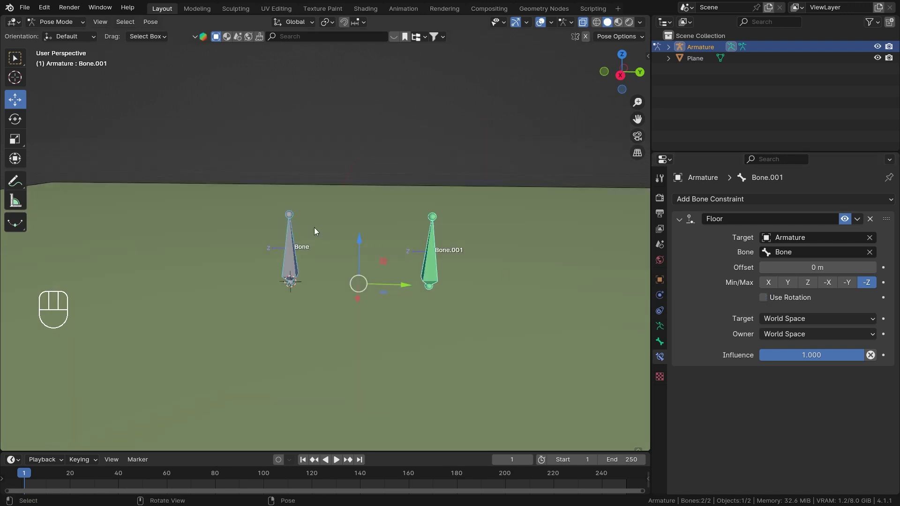
left_click_drag(800, 321, 791, 394)
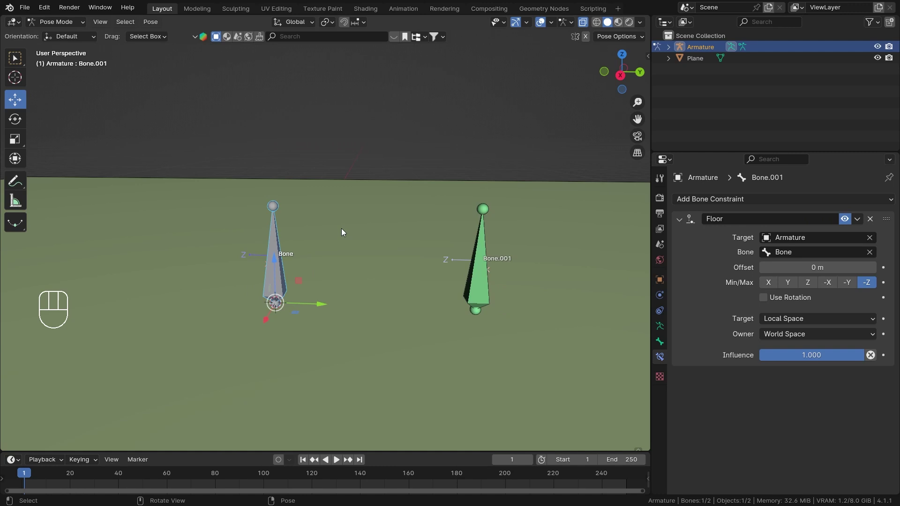
key("r")
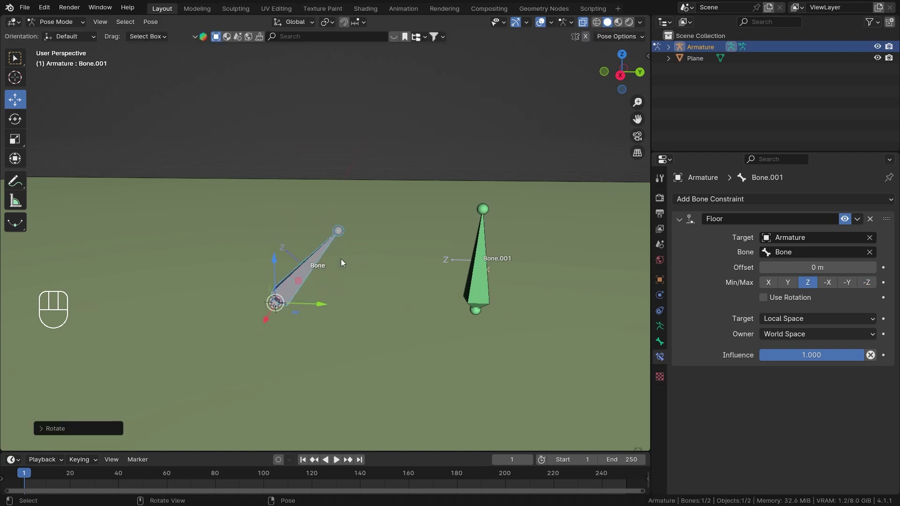
left_click(485, 281)
left_click_drag(404, 237, 450, 227)
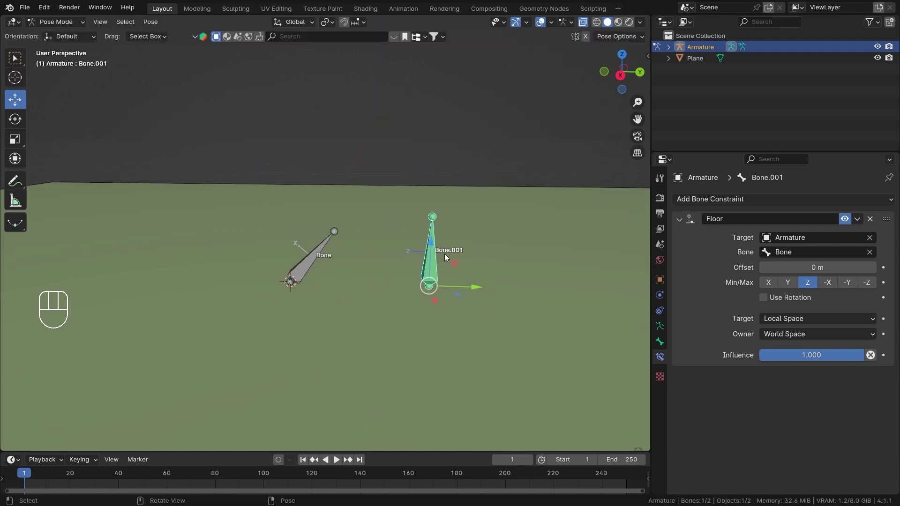
left_click(434, 252)
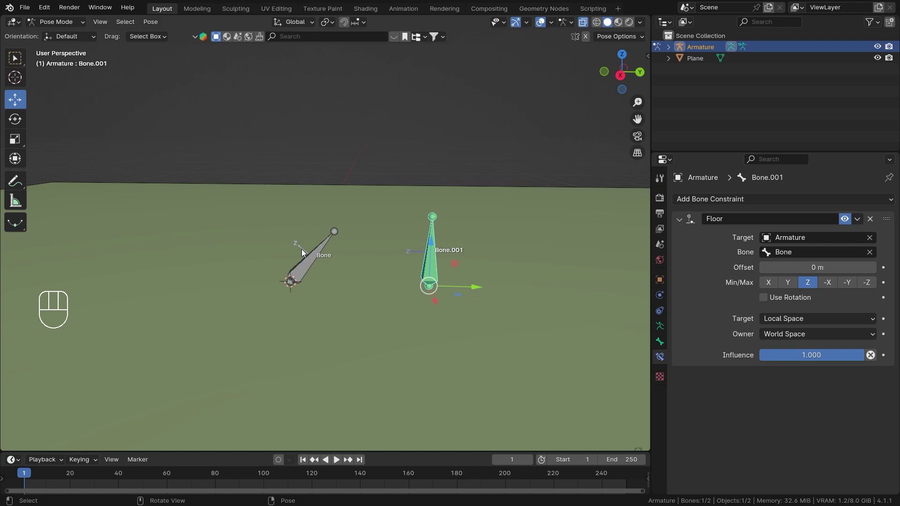
left_click_drag(806, 324, 807, 332)
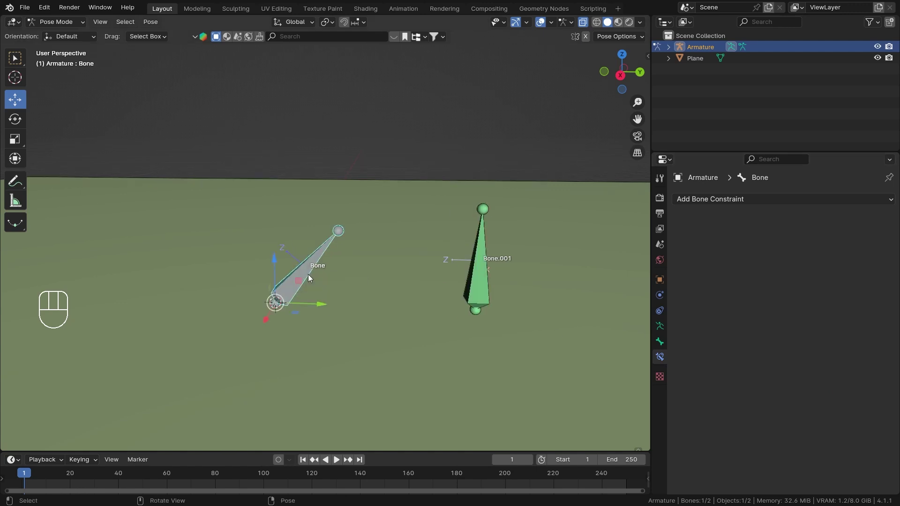
Step: On Bone.001 set Owner space to Local Space with the Z floor and clear its rotation
left_click(498, 273)
left_click(482, 281)
left_click_drag(789, 334, 811, 407)
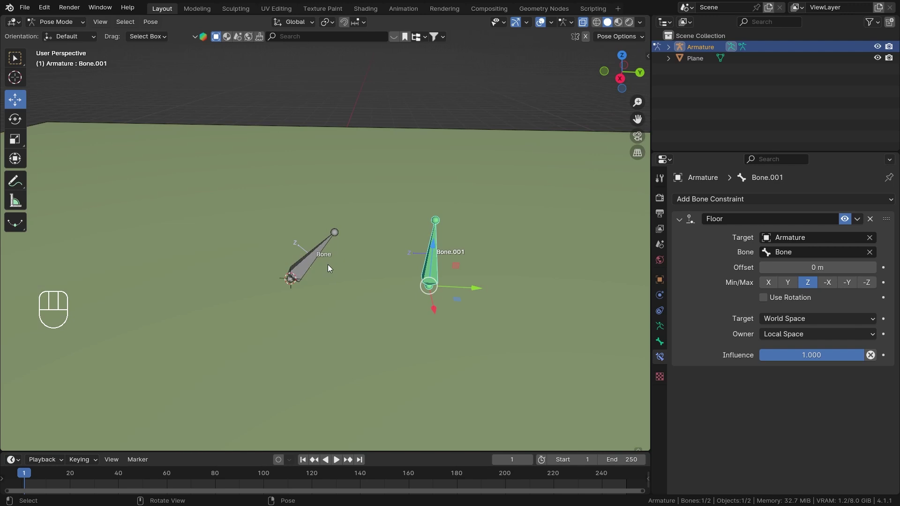
left_click(314, 268)
key("alt+r")
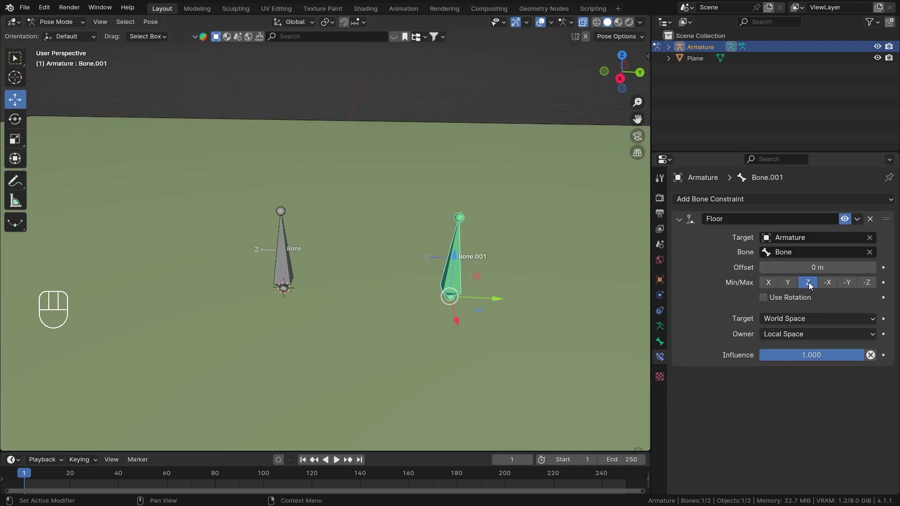
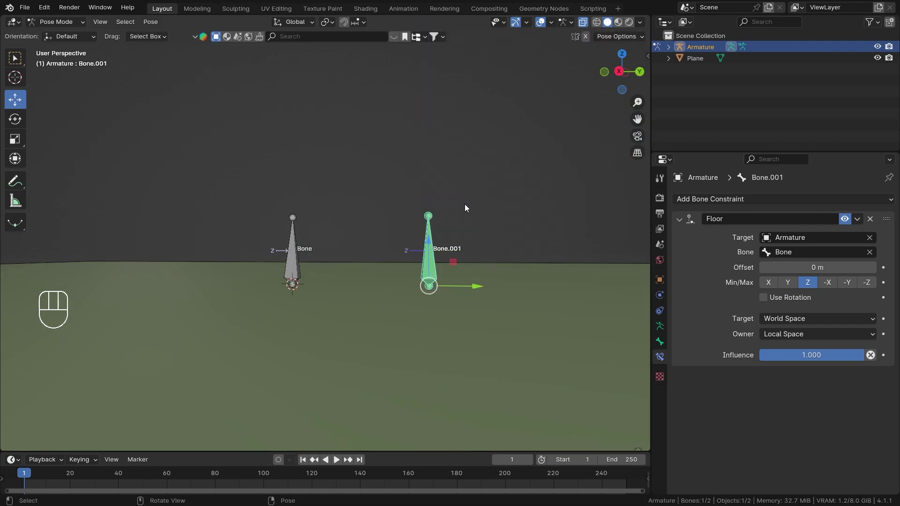
left_click_drag(467, 209, 472, 247)
Step: Spin Bone.001 around the global Z axis to test the World target / Local owner floor
key("r")
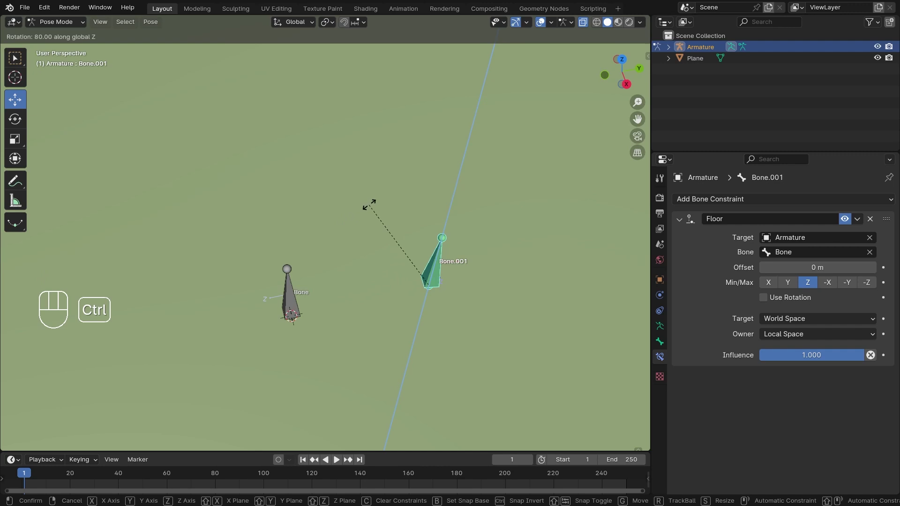
key("z")
left_click_drag(462, 296, 387, 253)
left_click_drag(445, 272, 481, 244)
left_click_drag(477, 246, 417, 257)
left_click_drag(434, 254, 466, 245)
key("alt+z")
Step: Clear Bone.001's rotation and orbit back toward the floor to check its resting position
middle_click(422, 243)
left_click_drag(389, 249, 346, 257)
middle_click(327, 256)
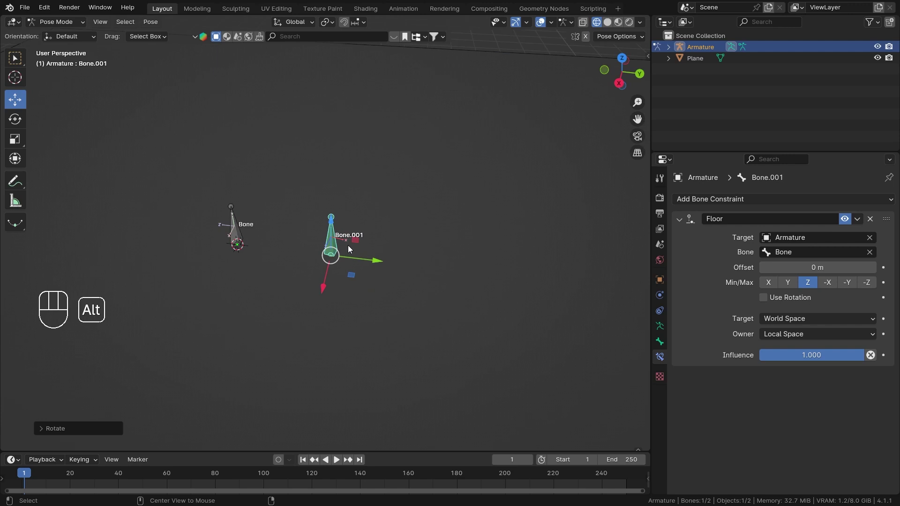
key("alt+r")
middle_click(454, 227)
left_click_drag(383, 277, 389, 256)
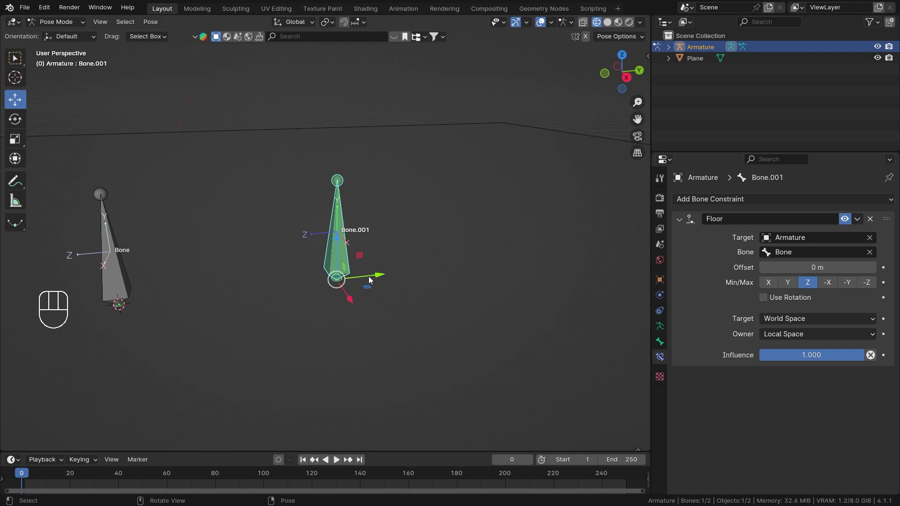
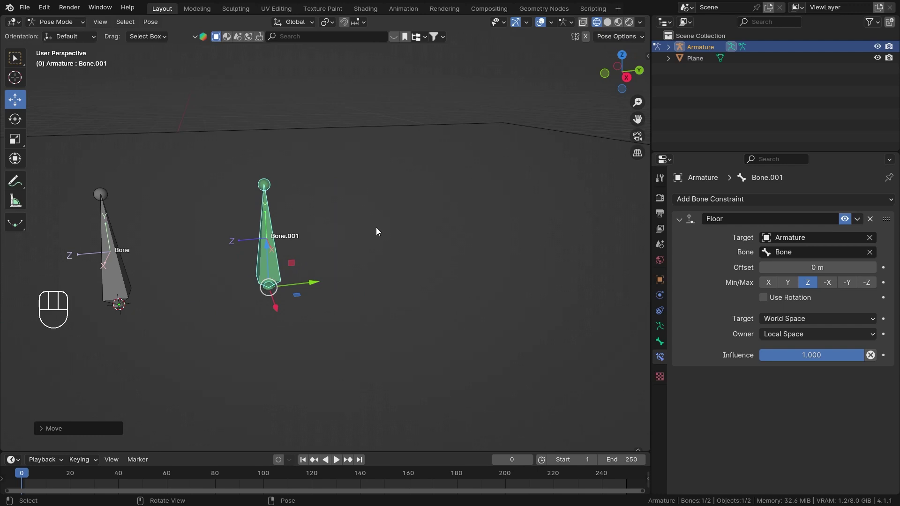
Step: Rotate and then move Bone.001 against the Z floor, checking it from several angles
key("r")
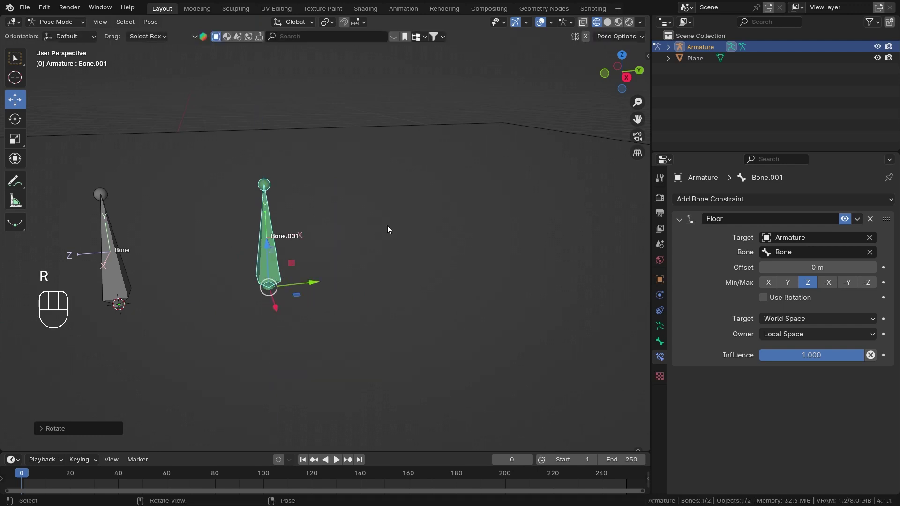
left_click_drag(360, 232, 236, 254)
left_click_drag(232, 301, 327, 309)
left_click_drag(289, 309, 351, 293)
left_click(319, 293)
left_click_drag(310, 303, 301, 268)
middle_click(310, 269)
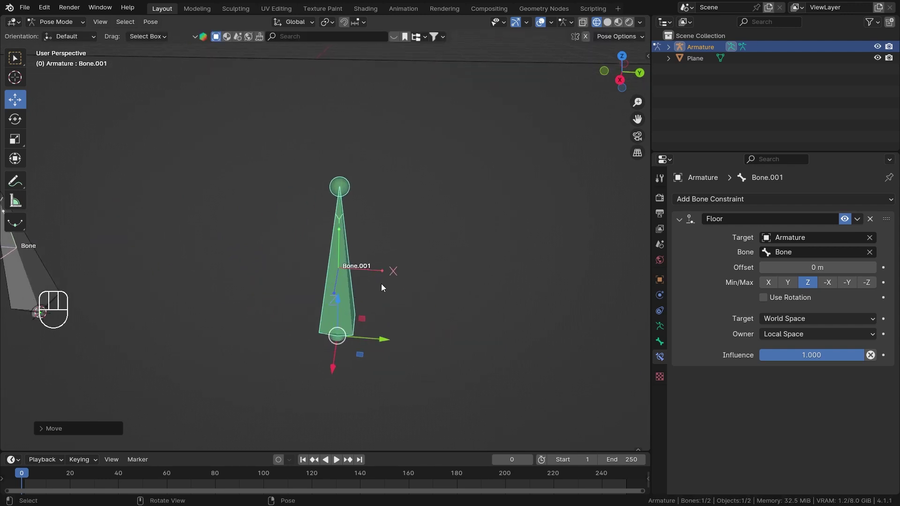
Step: Clear the rotation, rotate Bone.001 again from above, and review the constraint panel settings
key("alt+r")
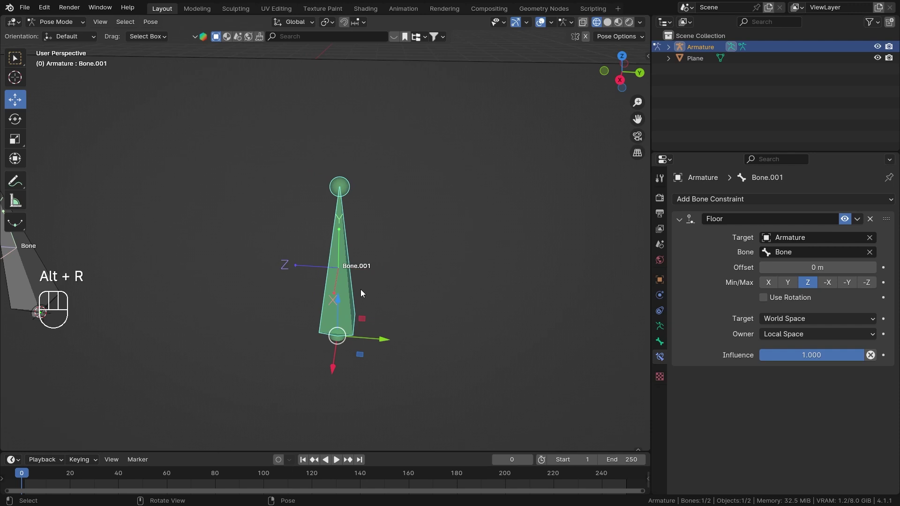
key("r")
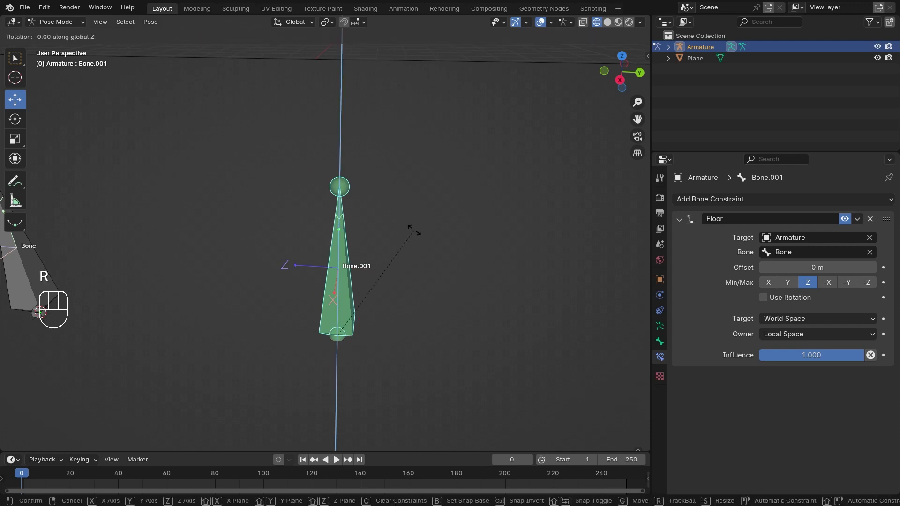
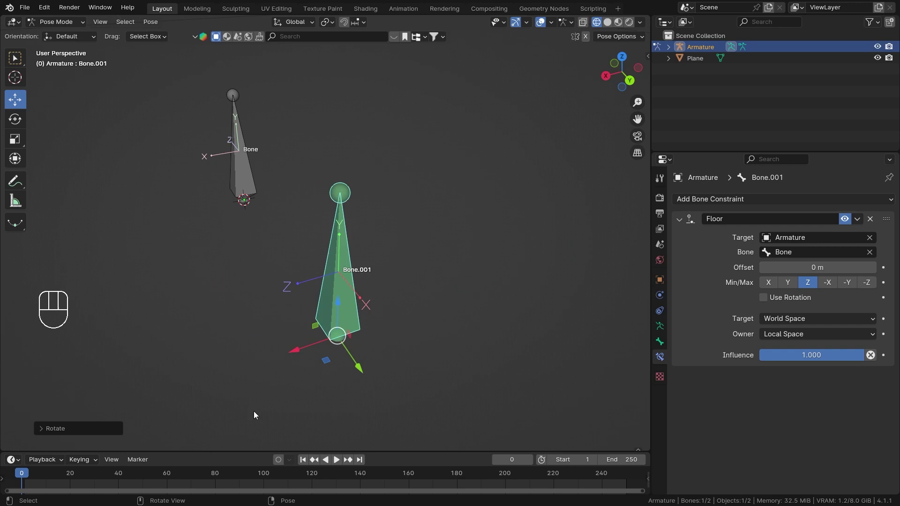
left_click_drag(359, 365, 320, 293)
left_click_drag(343, 304, 366, 305)
left_click(349, 327)
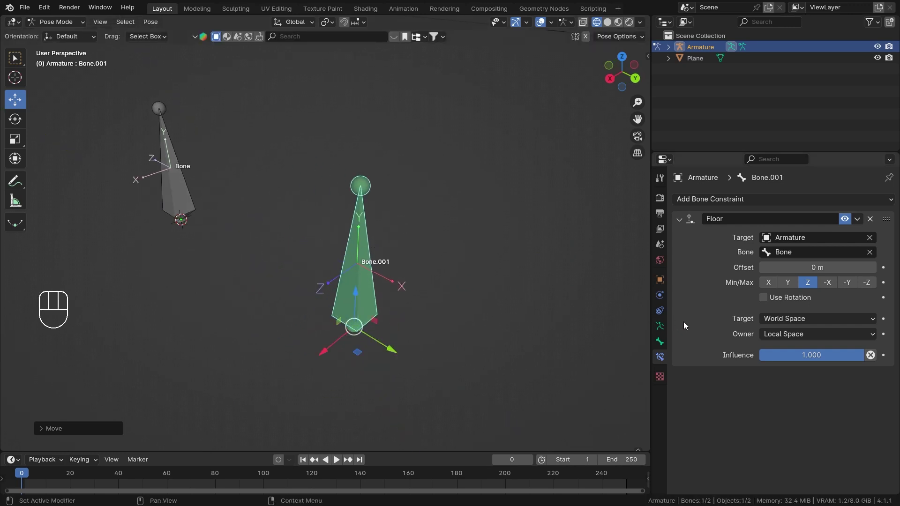
left_click_drag(852, 333, 740, 315)
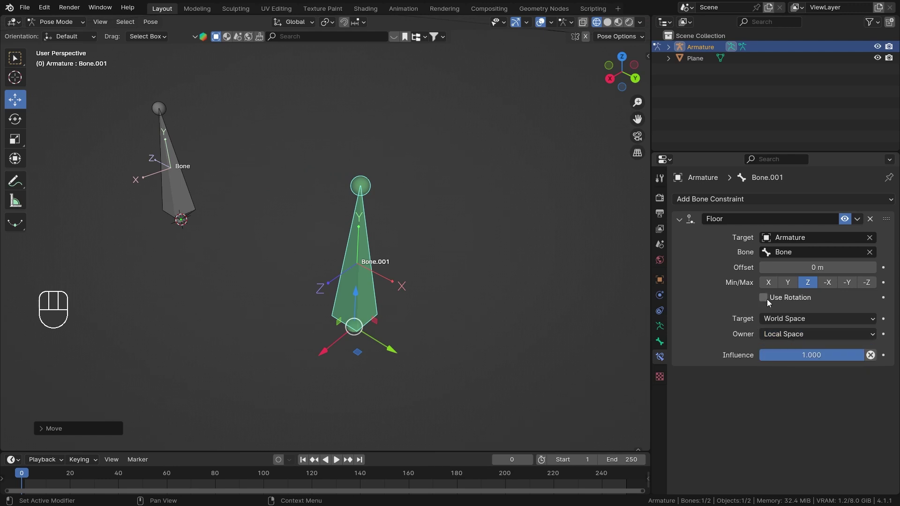
Step: Set the Floor constraint's Owner space to World Space and look from floor level
left_click_drag(805, 335, 805, 354)
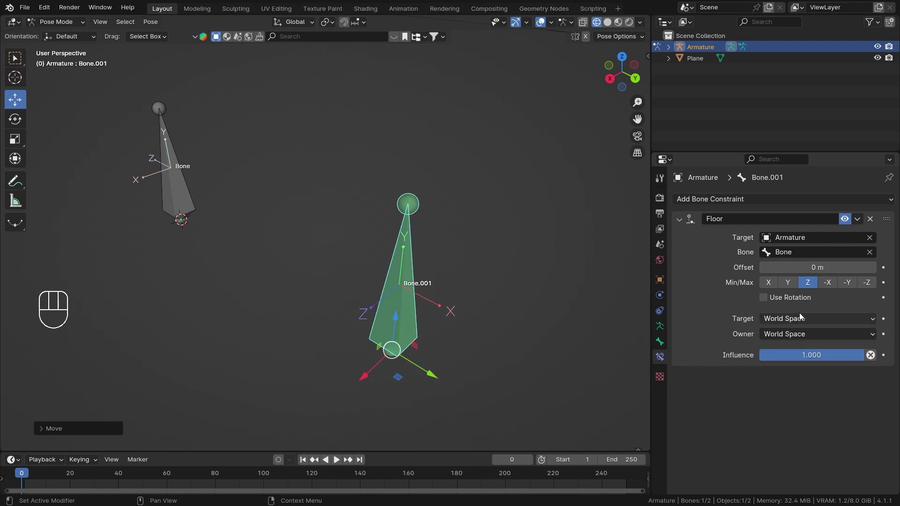
left_click_drag(308, 236, 371, 227)
left_click_drag(199, 318, 209, 300)
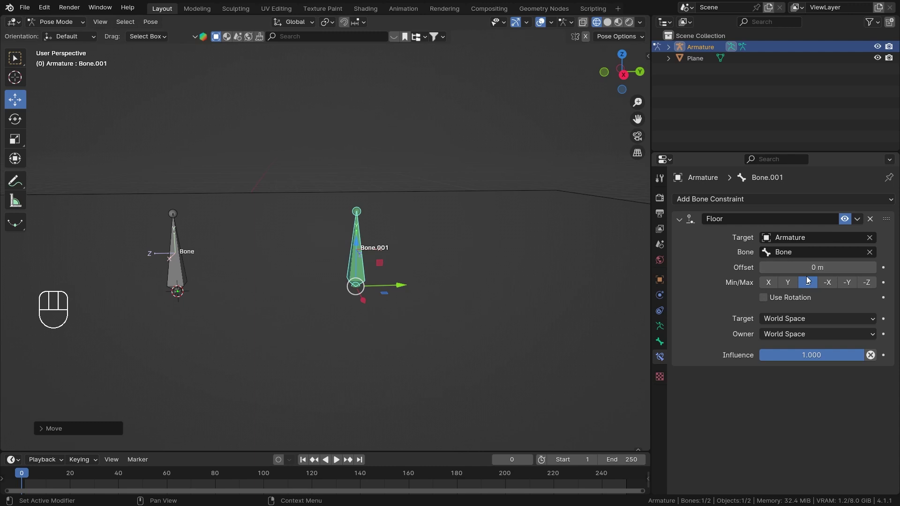
Step: Move Bone.001 against the Z floor to confirm it stops at Bone's level in World Space
left_click_drag(339, 257, 374, 258)
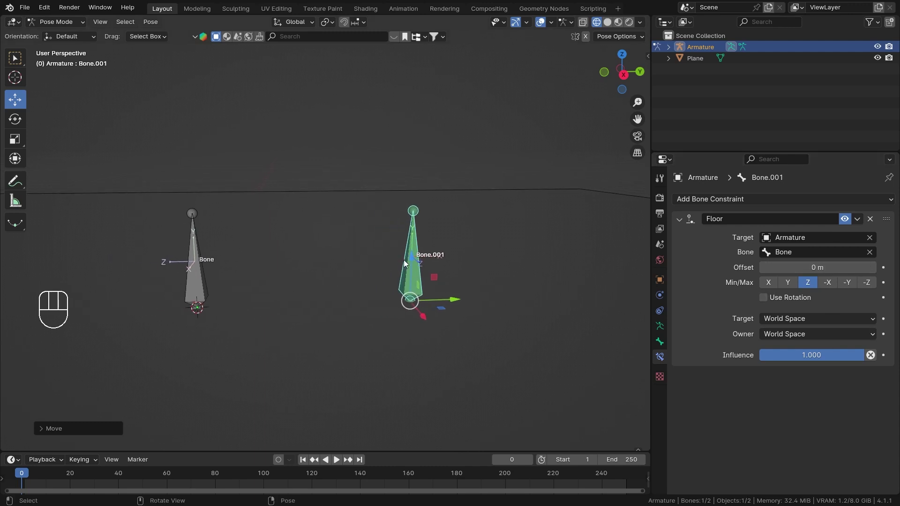
key("alt+s")
left_click_drag(350, 265, 391, 275)
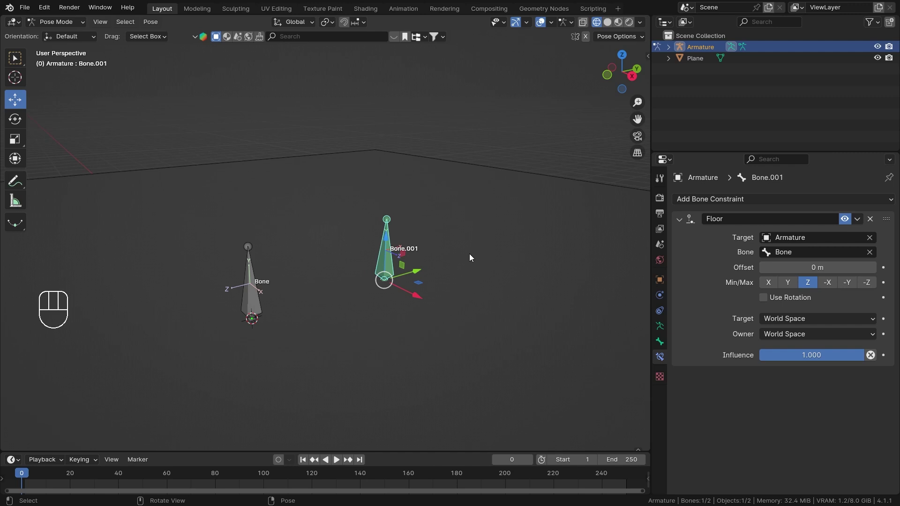
middle_click(430, 245)
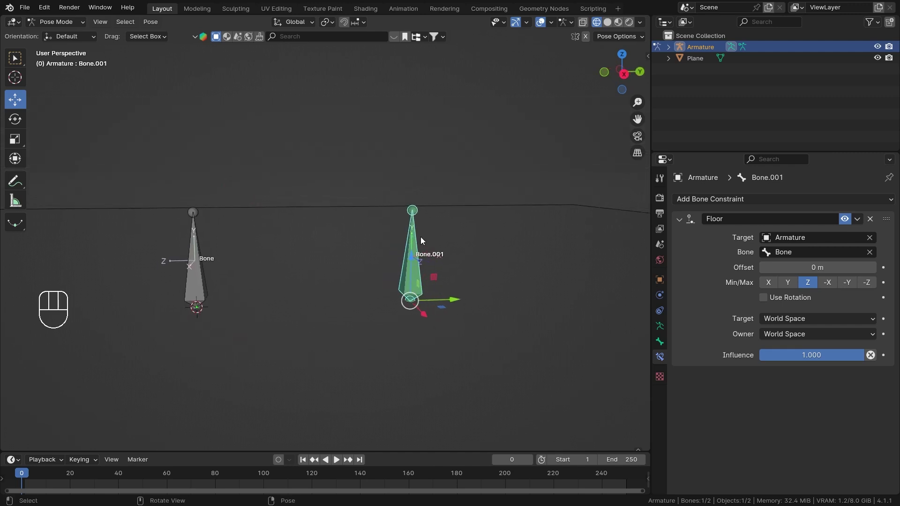